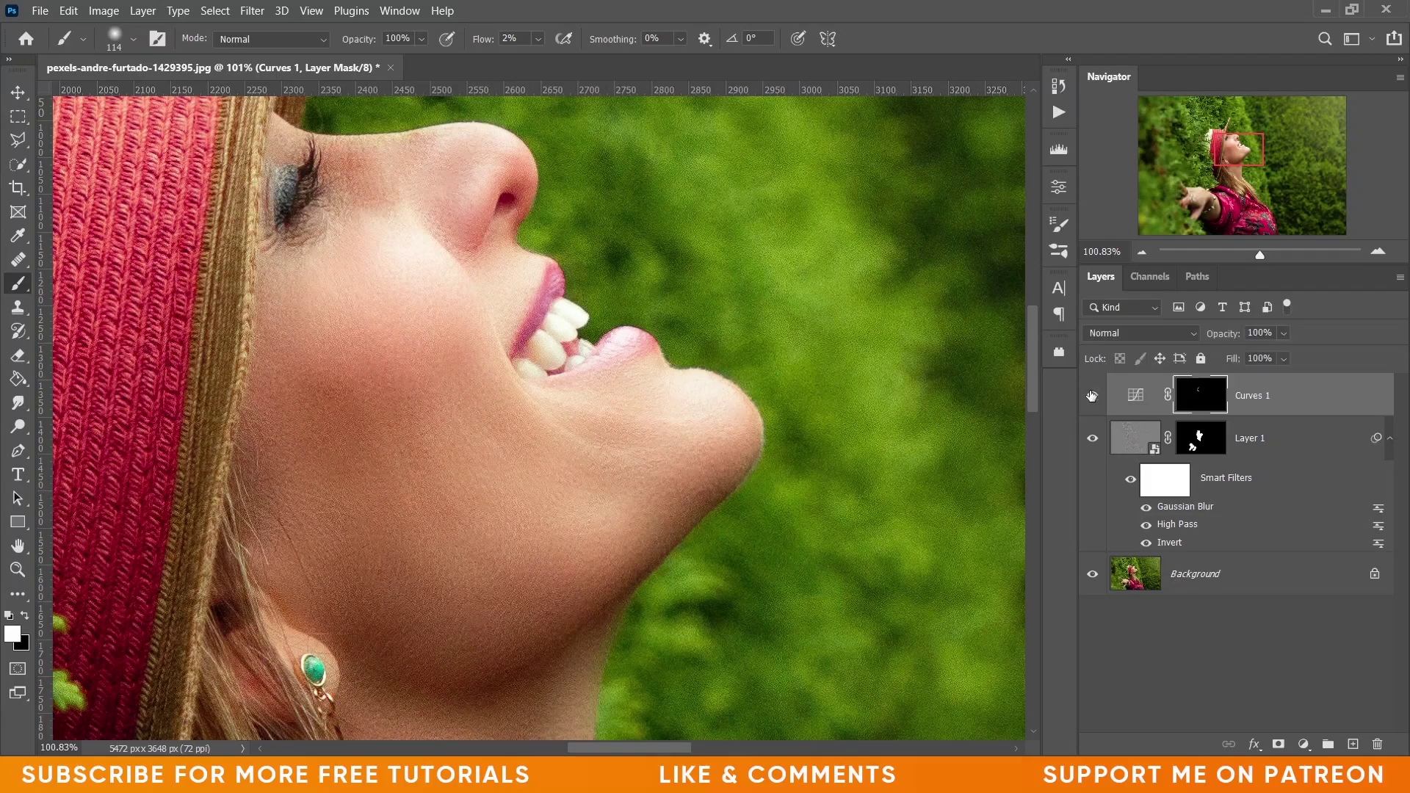
# - Zoom out so the whole portrait fits on screen
pyautogui.press('ctrl+0')
pyautogui.press('ctrl+-')
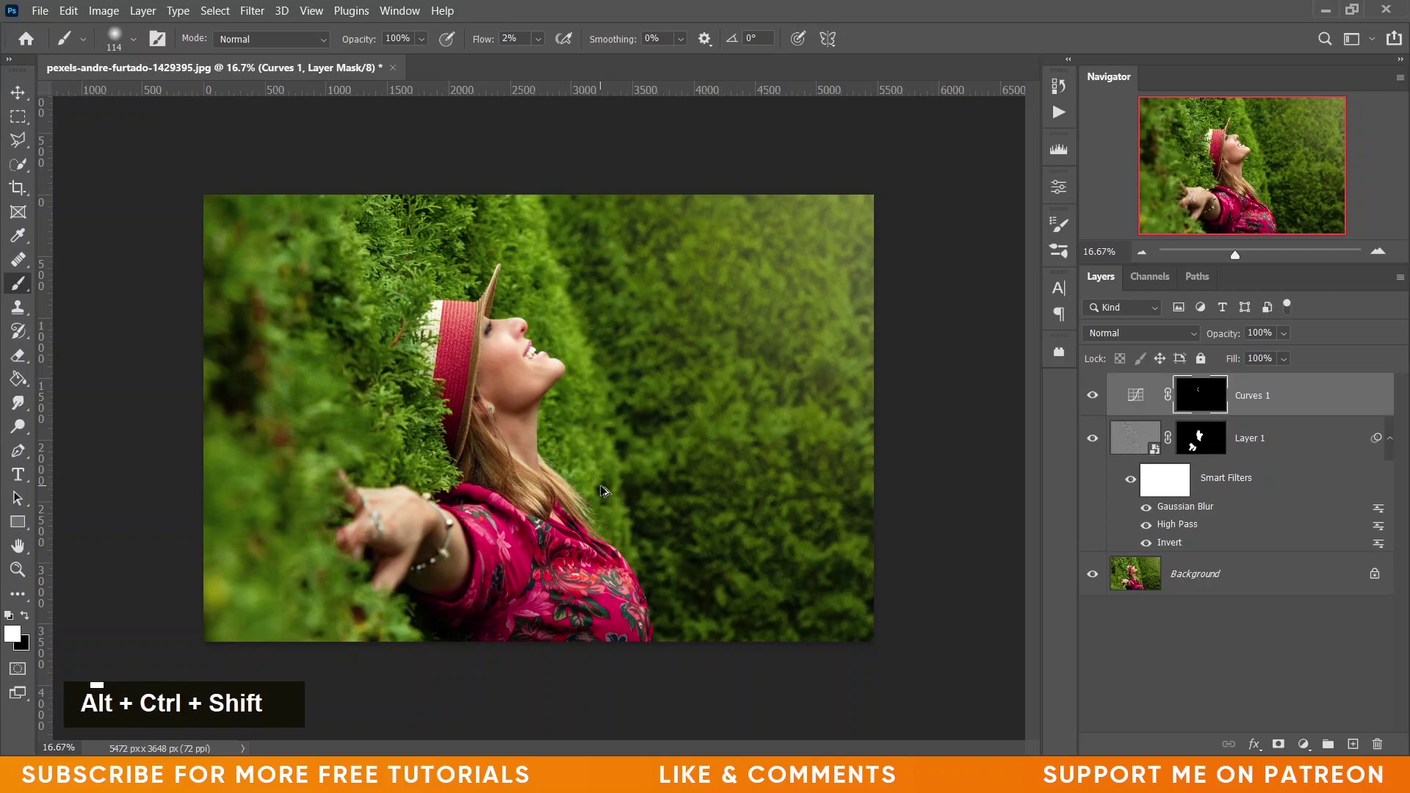
# - Stamp all visible layers into a new top layer and convert it to a smart object
pyautogui.press('ctrl+shift+alt+e')
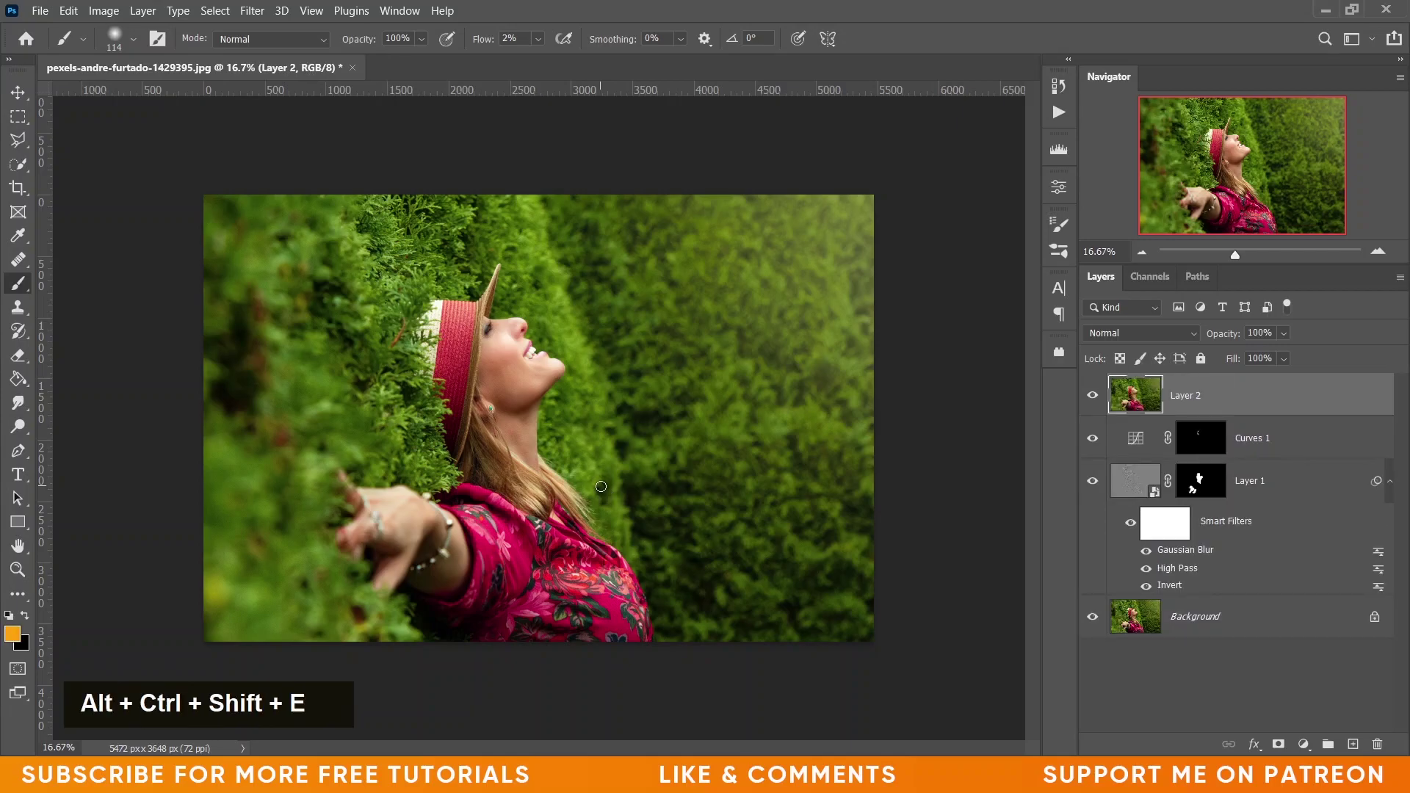
pyautogui.rightClick(1339, 401)
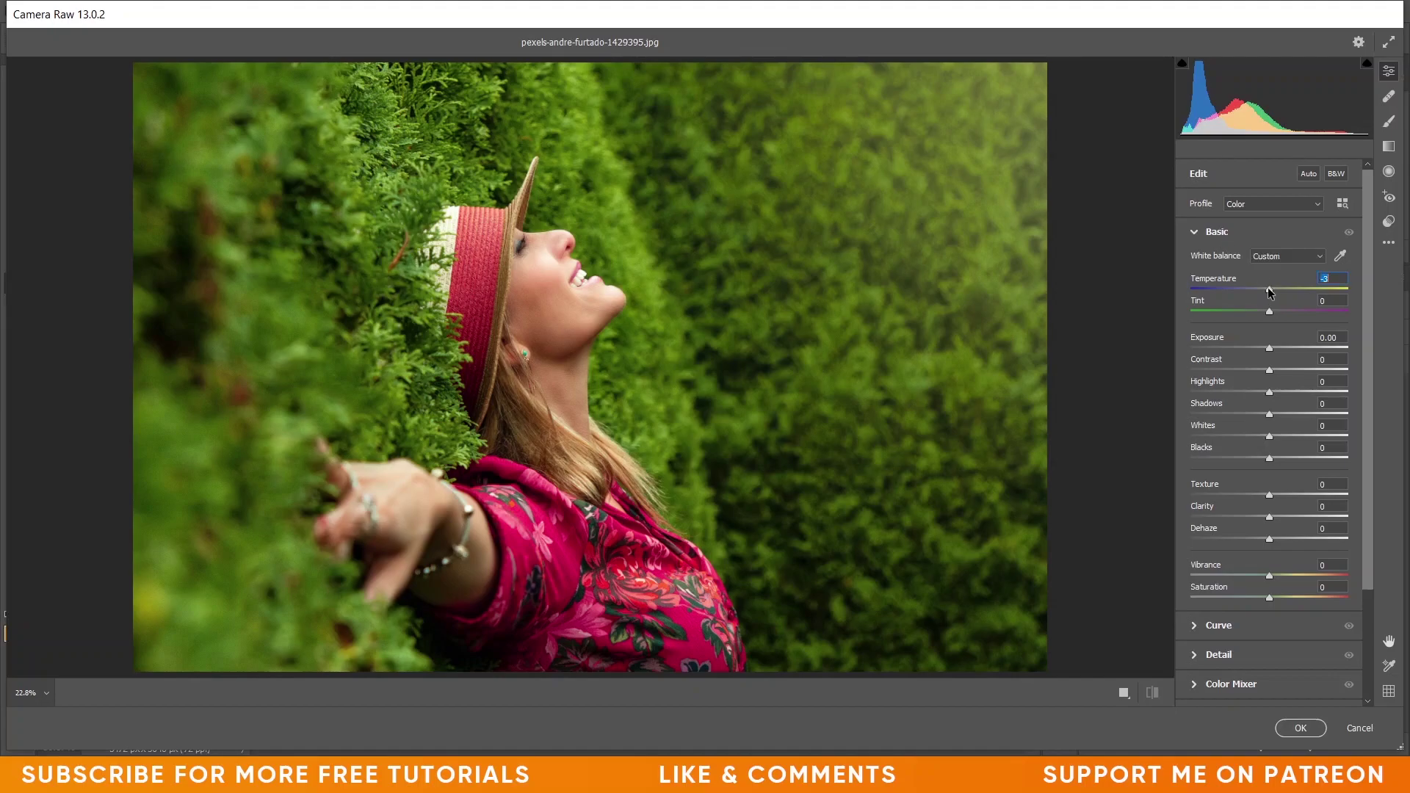
# - In Camera Raw set Temperature -18, Contrast +13 and Highlights -66
pyautogui.press('Down')
pyautogui.press('Down')
pyautogui.press('Down')
pyautogui.press('Down')
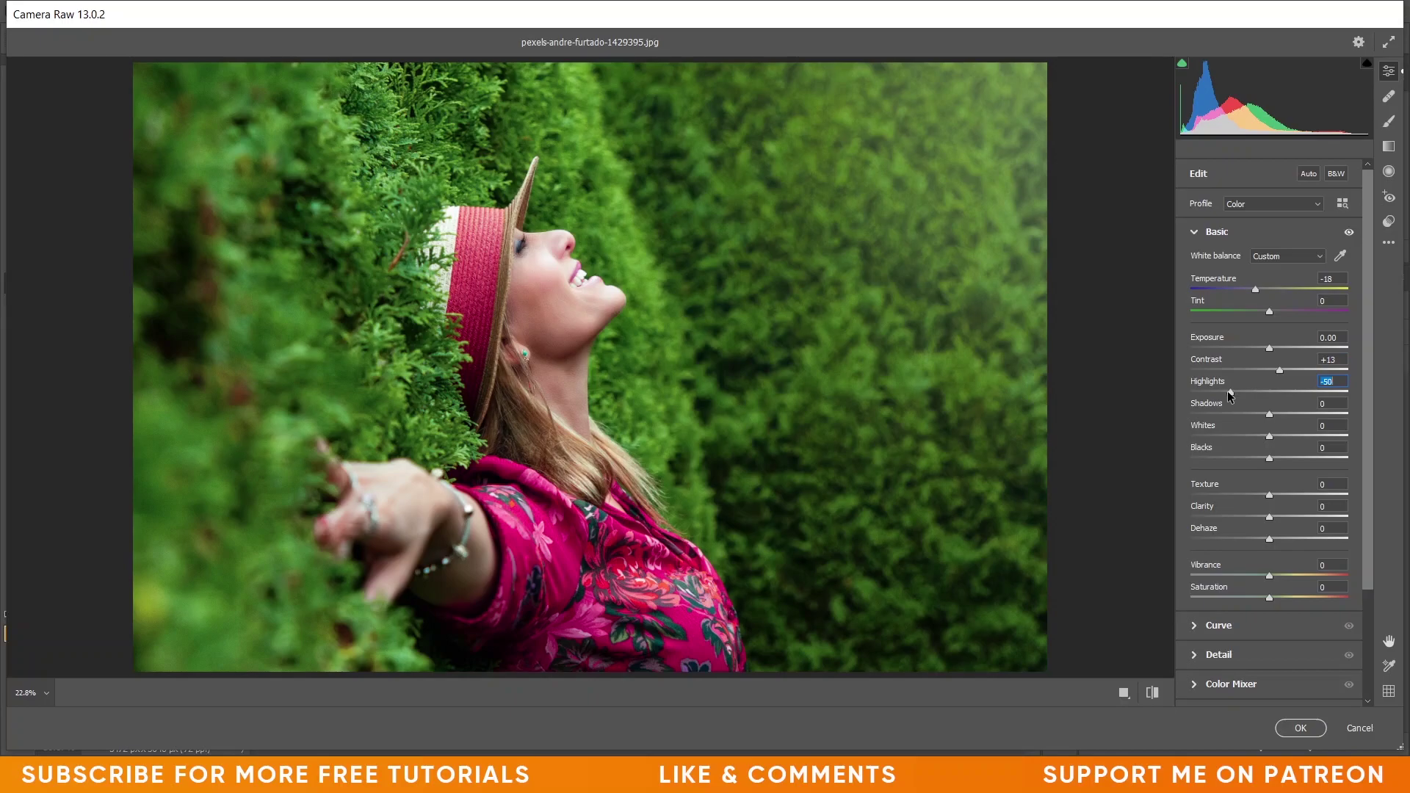
pyautogui.press('Down')
pyautogui.press('Down')
pyautogui.press('Down')
# - Set Whites +31, Clarity +9, Dehaze +17, Vibrance -8 and Saturation +12
pyautogui.press('Down')
pyautogui.press('Up')
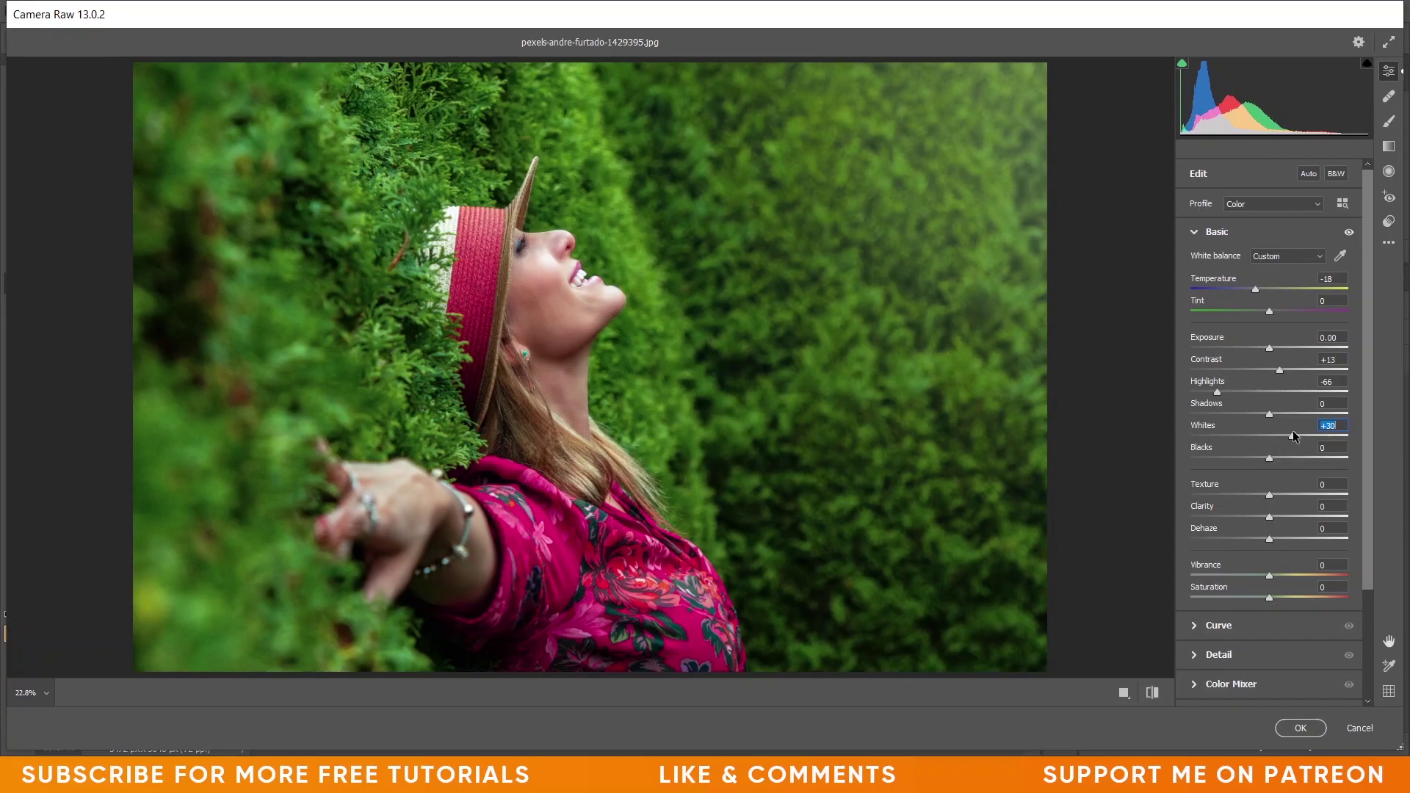
pyautogui.press('Down')
pyautogui.press('Down')
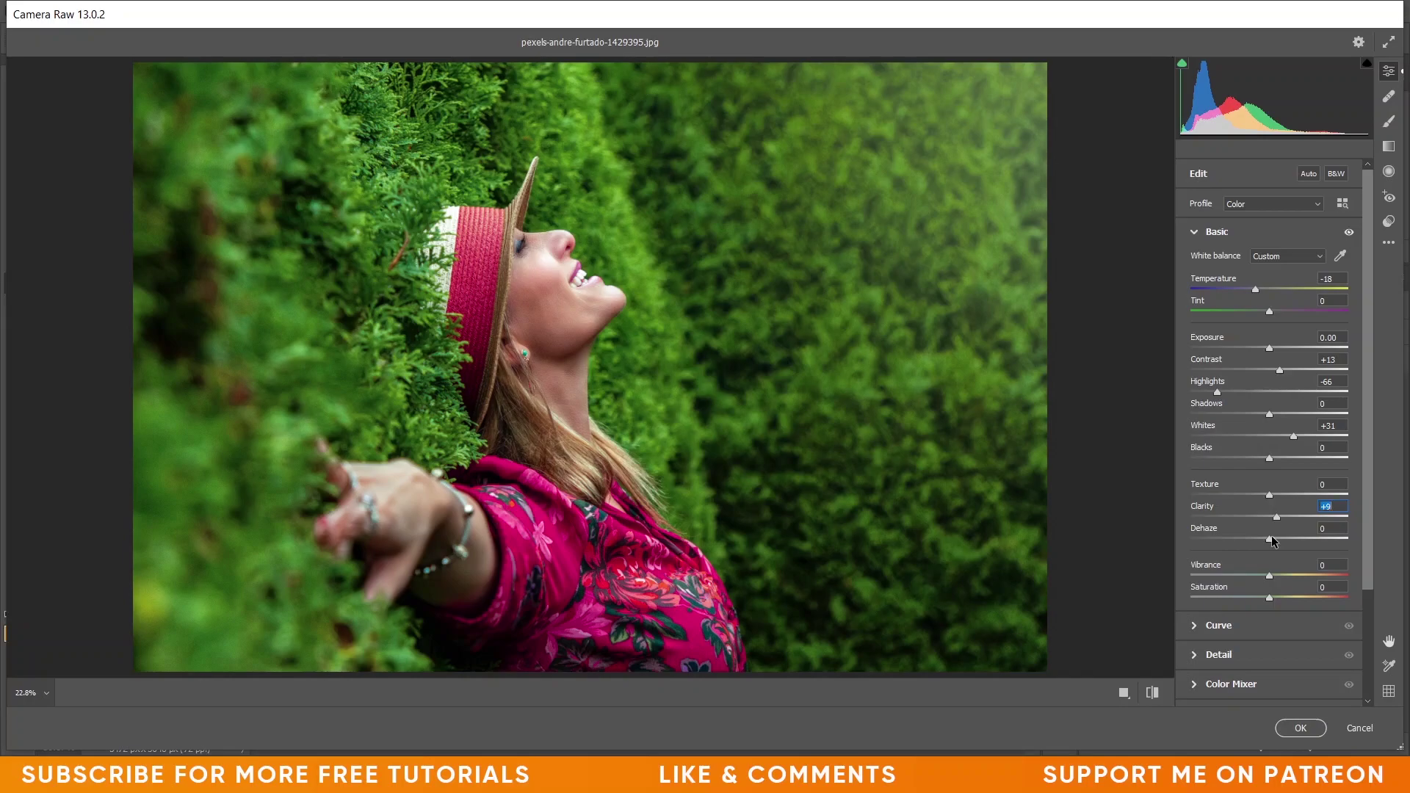
pyautogui.press('Up')
pyautogui.press('Up')
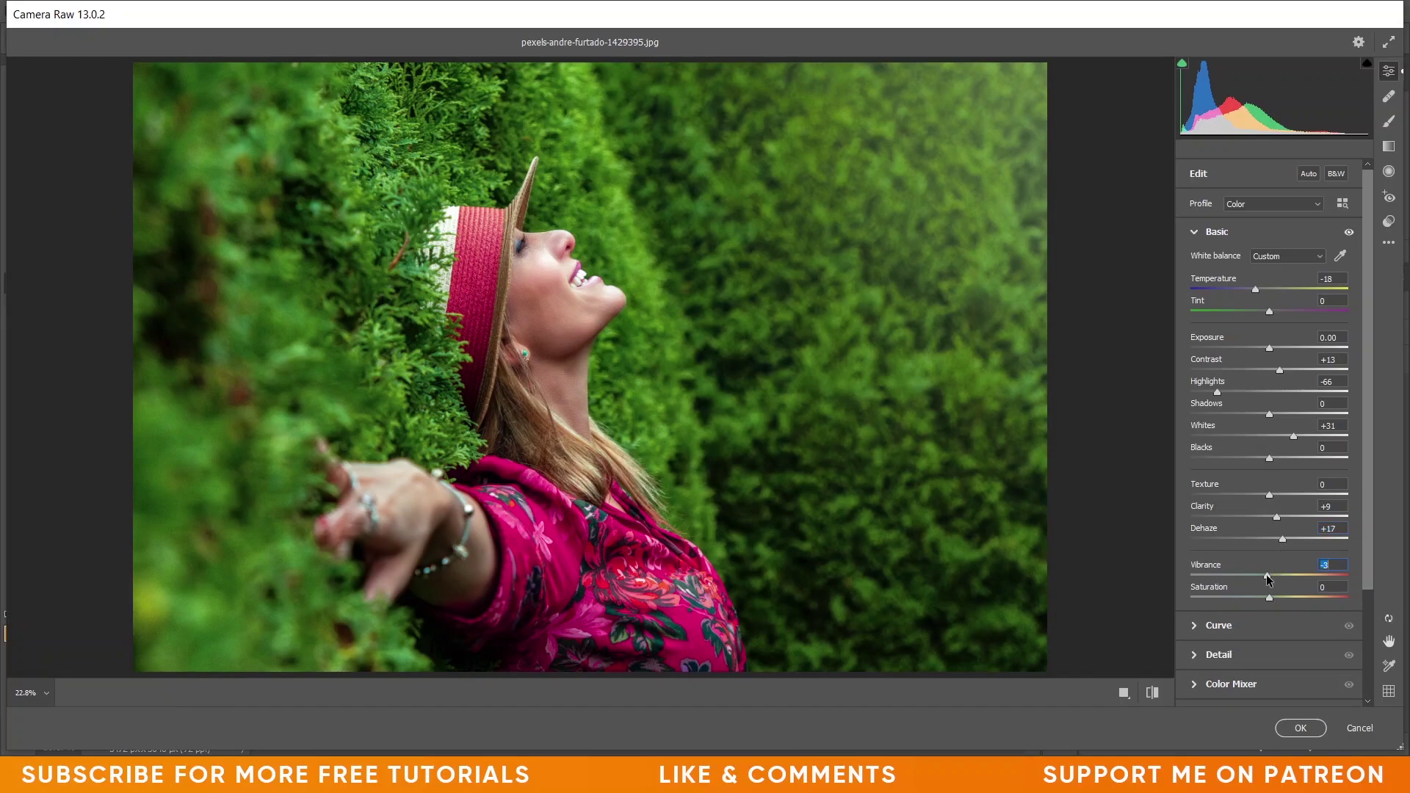
pyautogui.press('Down')
pyautogui.press('Down')
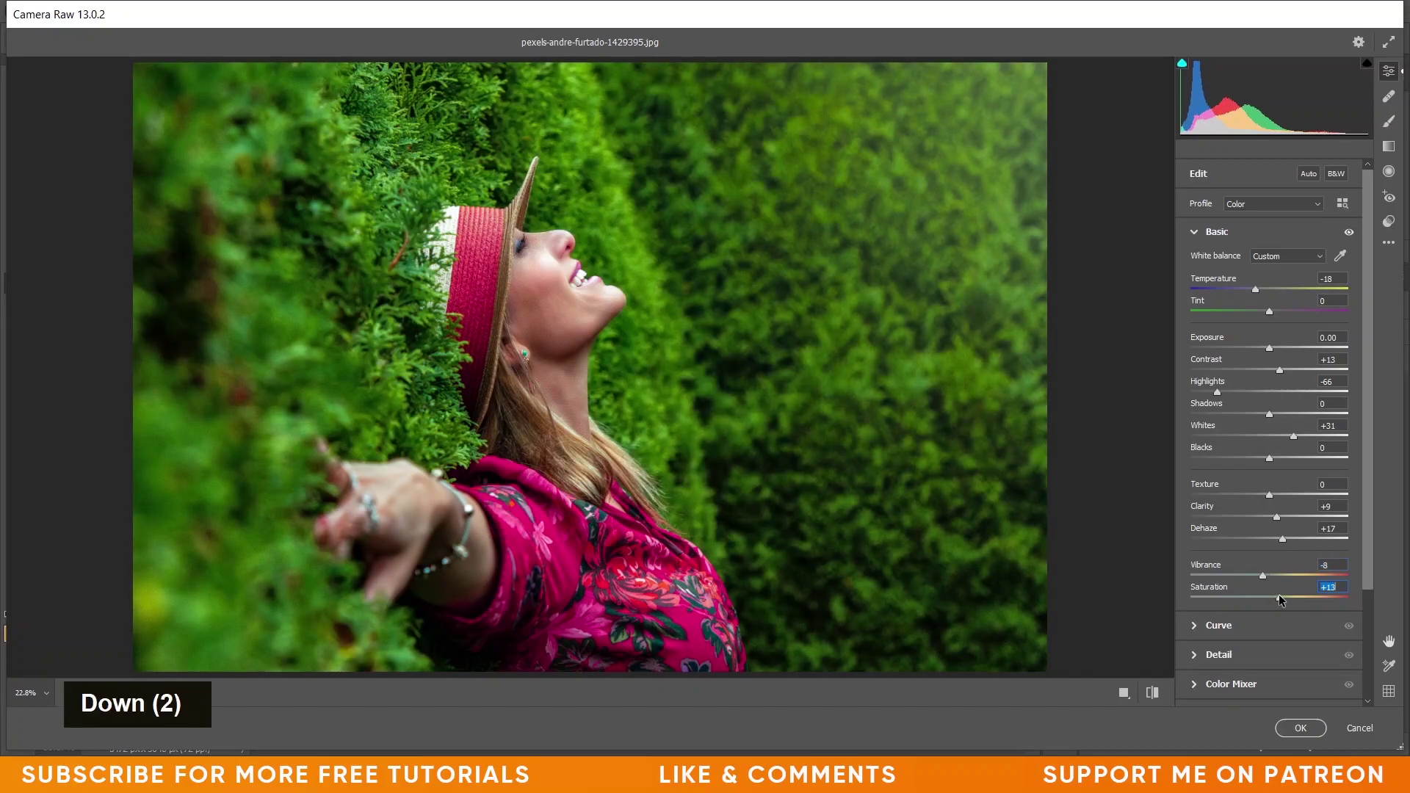
pyautogui.press('Down')
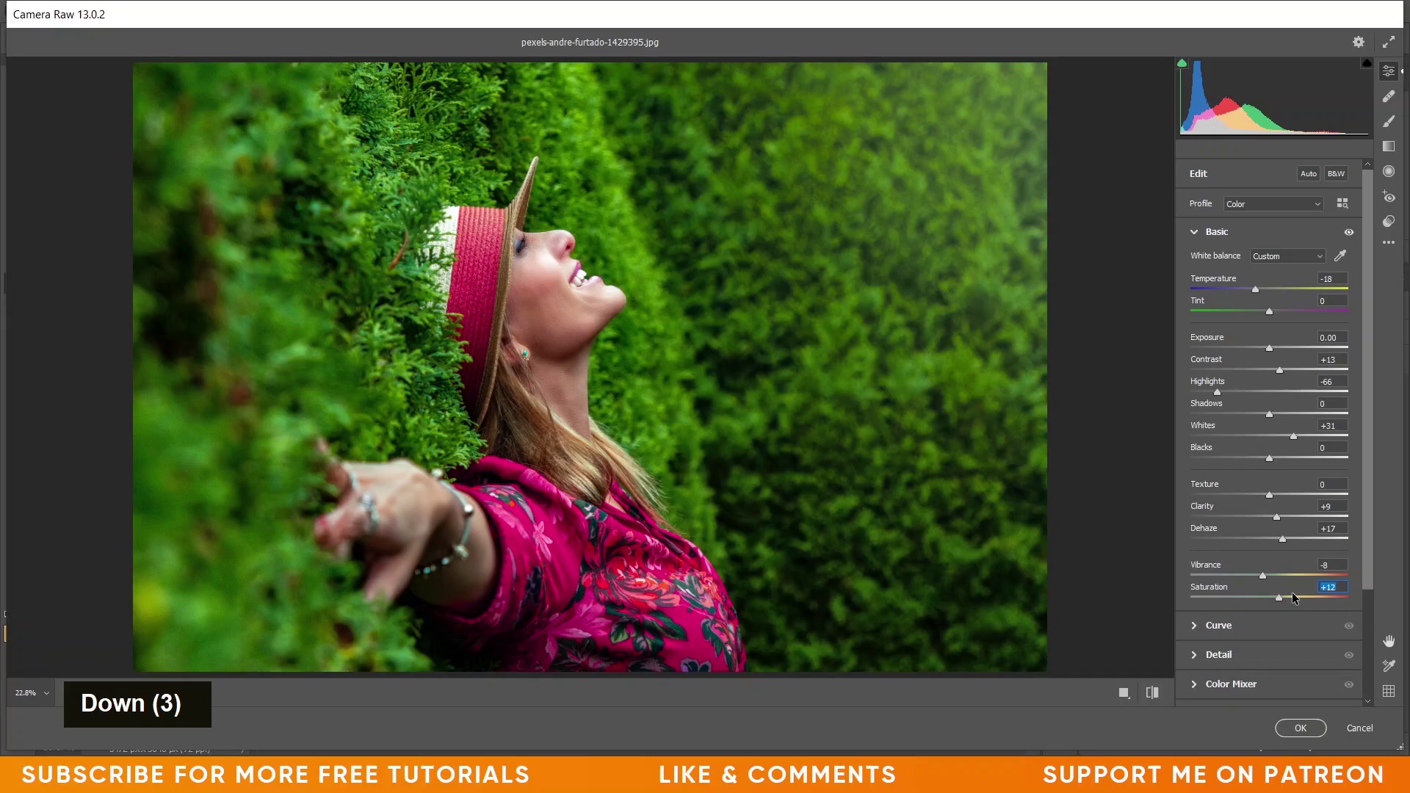
# - Shape the RGB point curve into an S-curve with darker shadows and brighter midtones
pyautogui.scroll(-3)
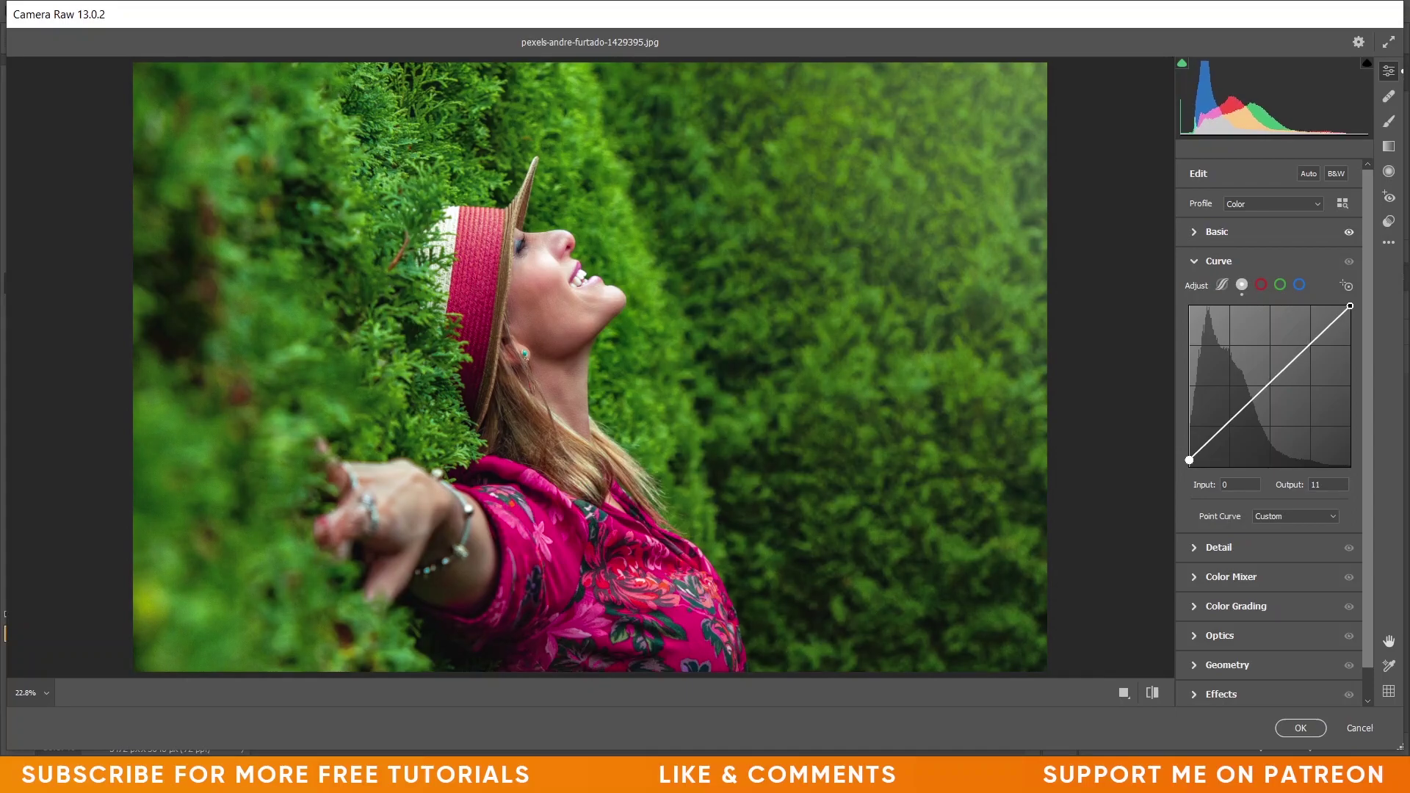
pyautogui.press('Up')
pyautogui.press('Up')
pyautogui.press('Up')
pyautogui.press('Up')
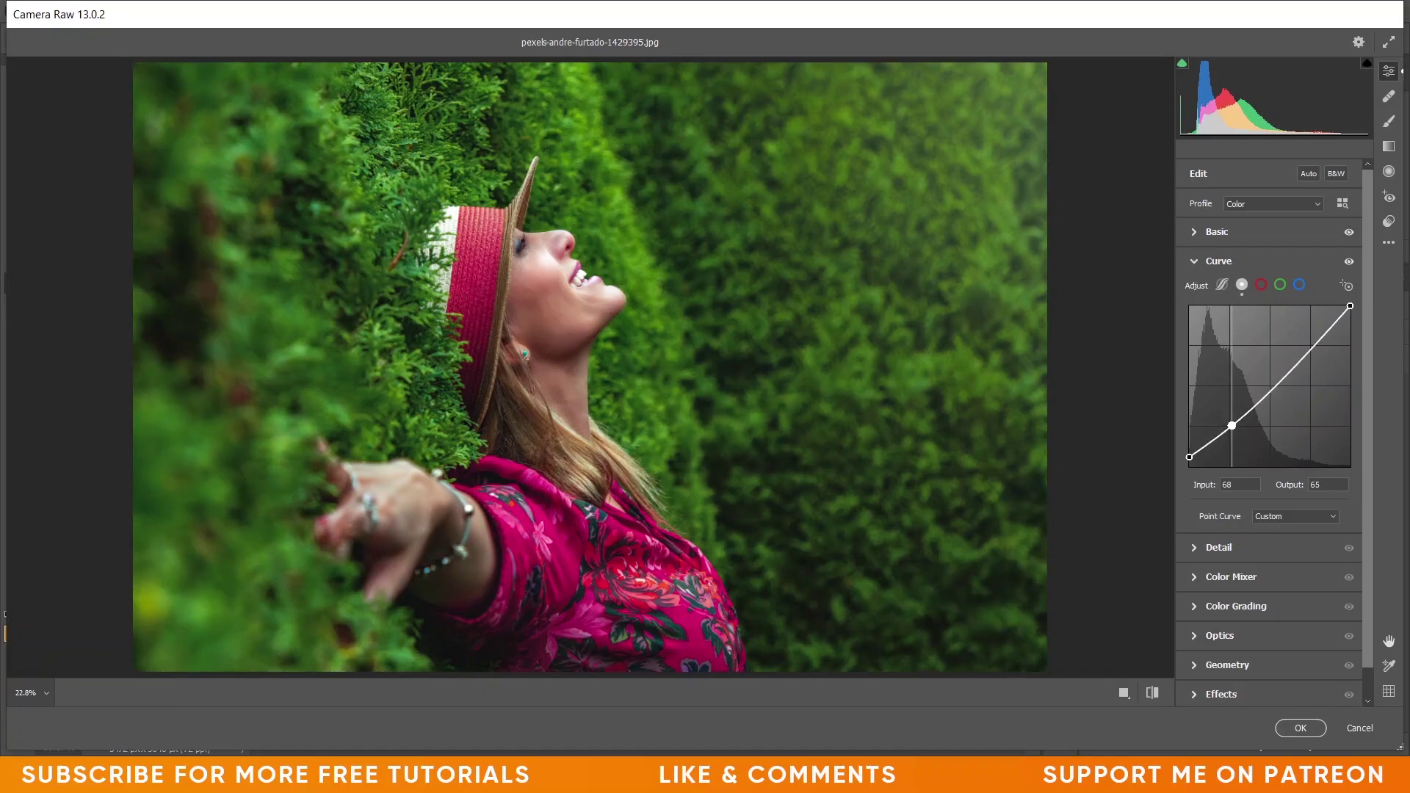
pyautogui.press('Up')
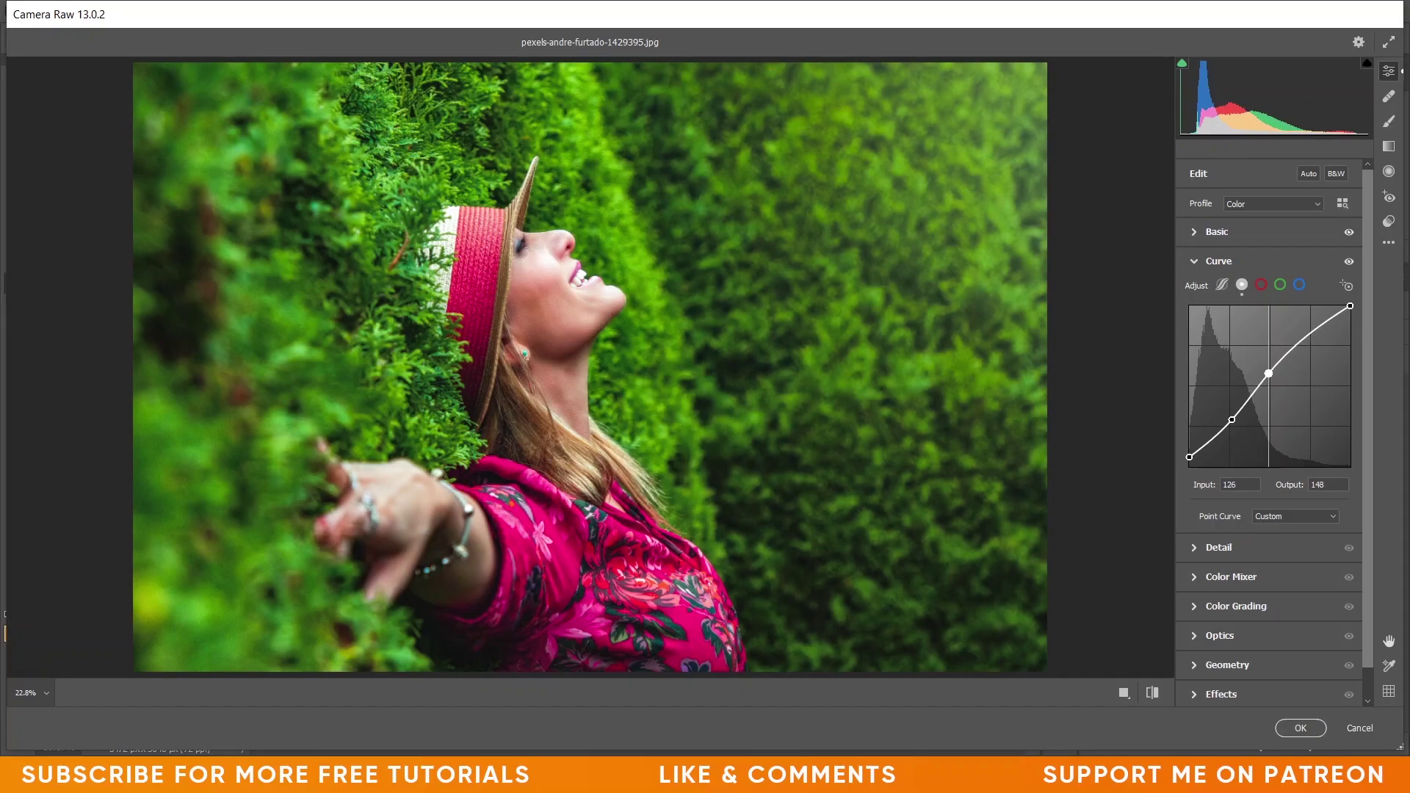
pyautogui.press('Left')
pyautogui.press('Left')
pyautogui.press('Down')
pyautogui.press('Down')
# - Nudge the green channel curve's midpoint up slightly
pyautogui.press('Down')
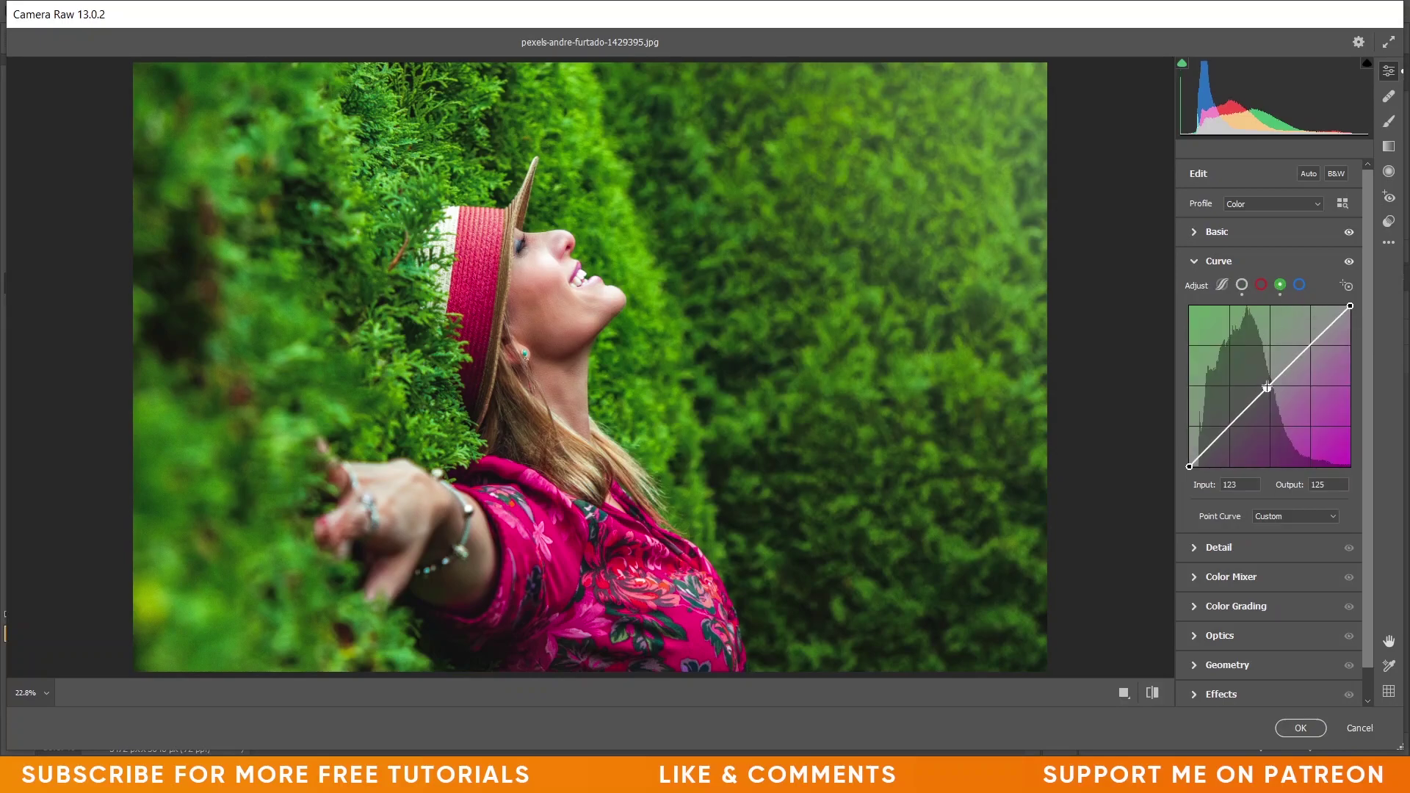
pyautogui.press('Left')
pyautogui.press('Up')
pyautogui.press('Right')
pyautogui.press('Right')
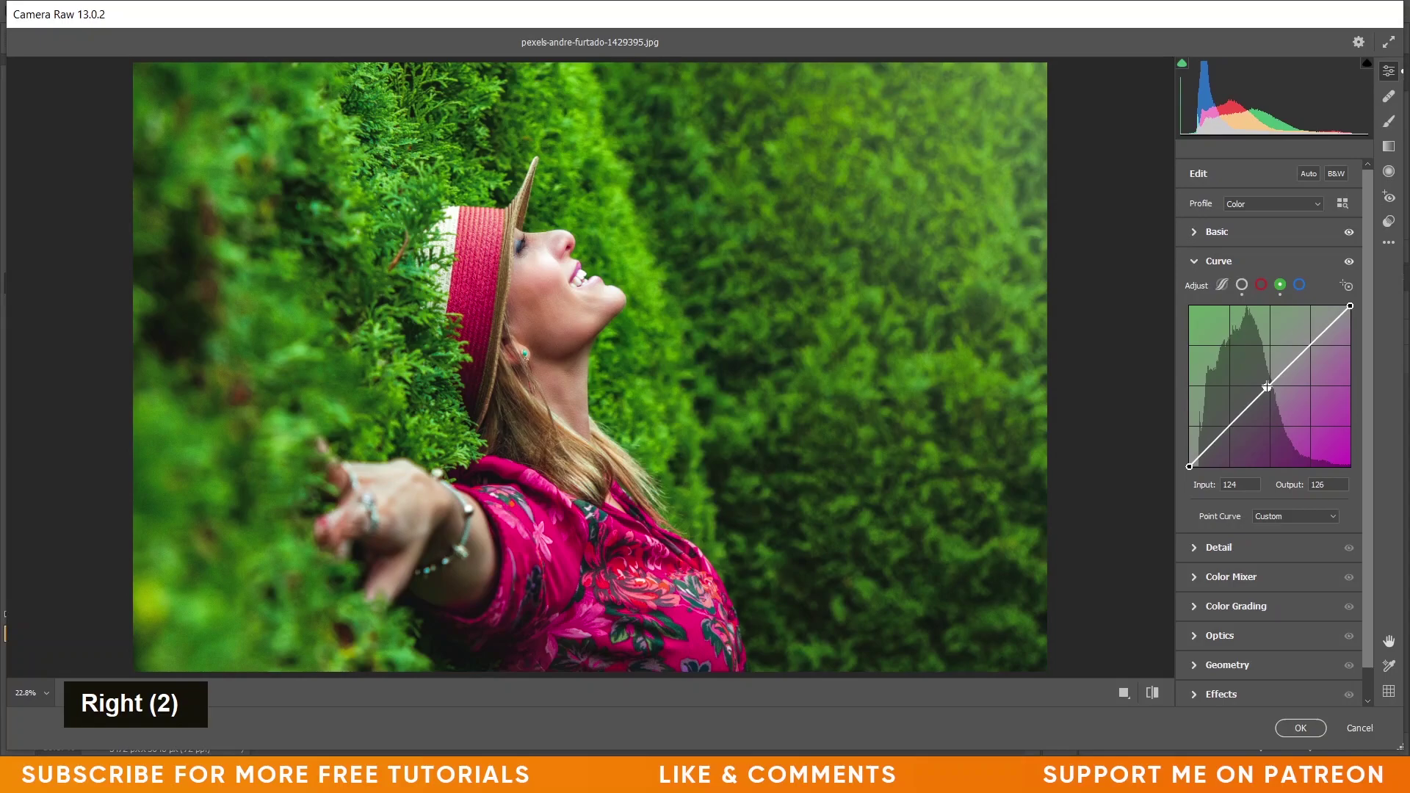
pyautogui.press('Down')
# - Lift the blue curve's black point and raise blue in the lower midtones
pyautogui.press('Down')
pyautogui.press('Down')
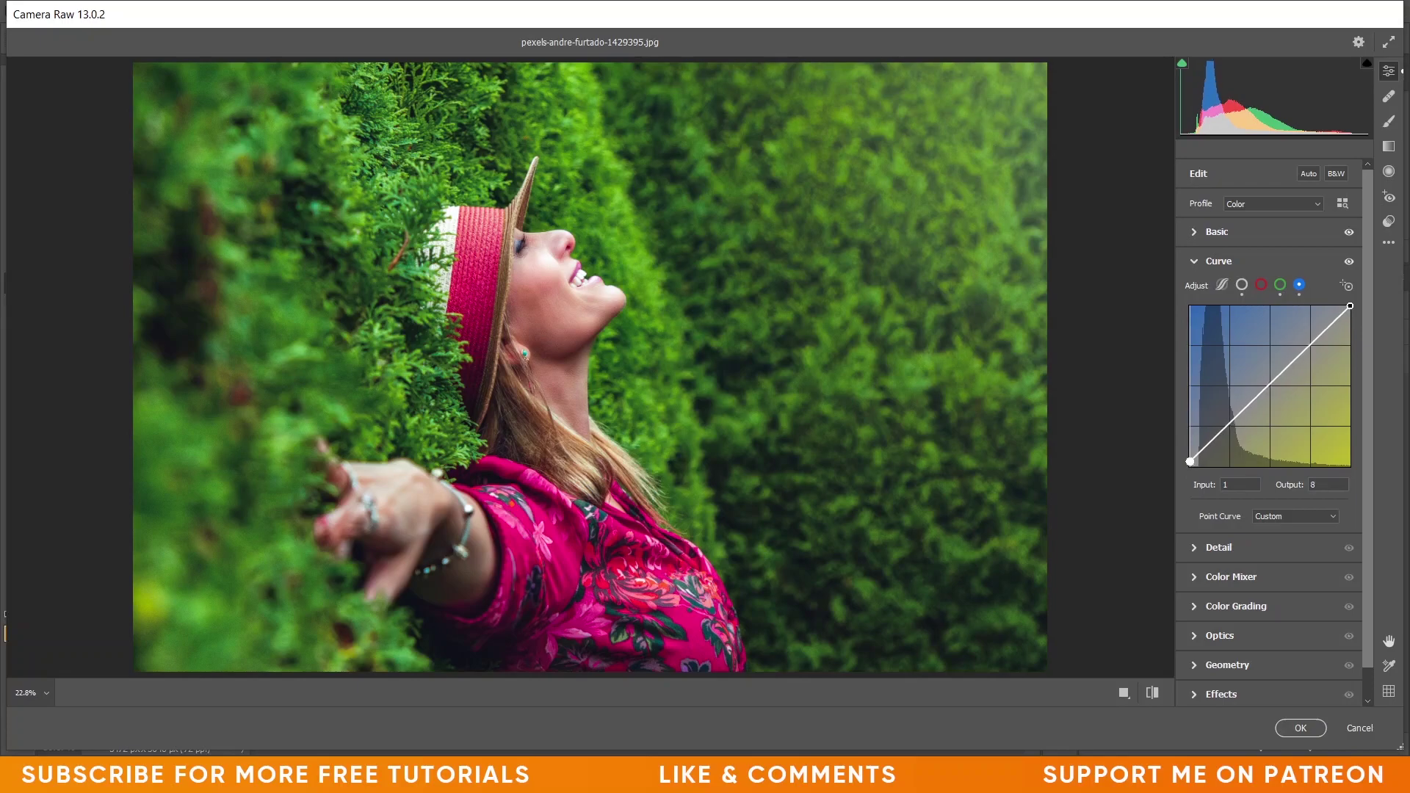
pyautogui.press('Down')
pyautogui.press('Down')
pyautogui.press('Down')
pyautogui.press('Down')
pyautogui.press('Down')
pyautogui.press('Right')
pyautogui.press('Right')
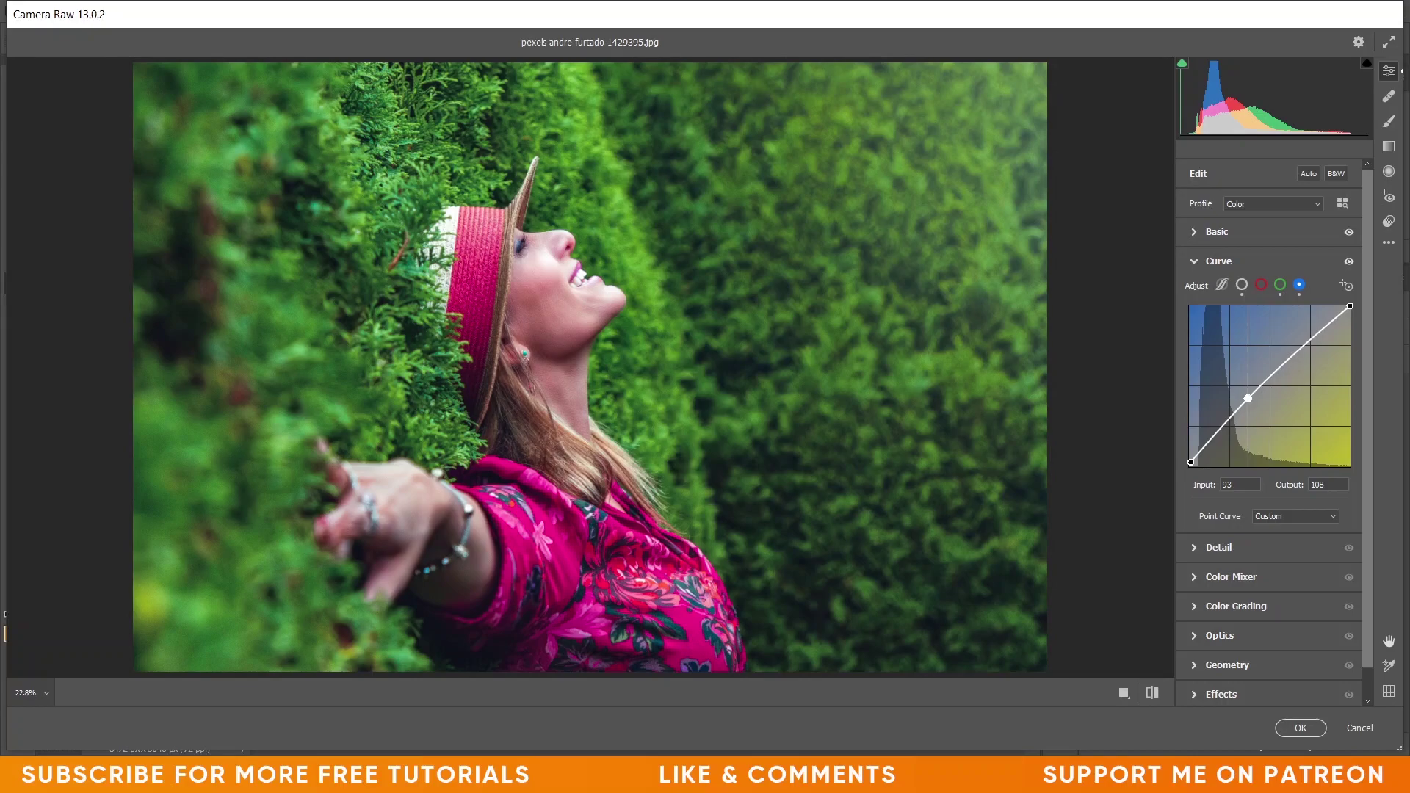
pyautogui.press('Right')
pyautogui.press('Right')
pyautogui.press('Right')
pyautogui.press('Right')
pyautogui.press('Right')
pyautogui.press('Right')
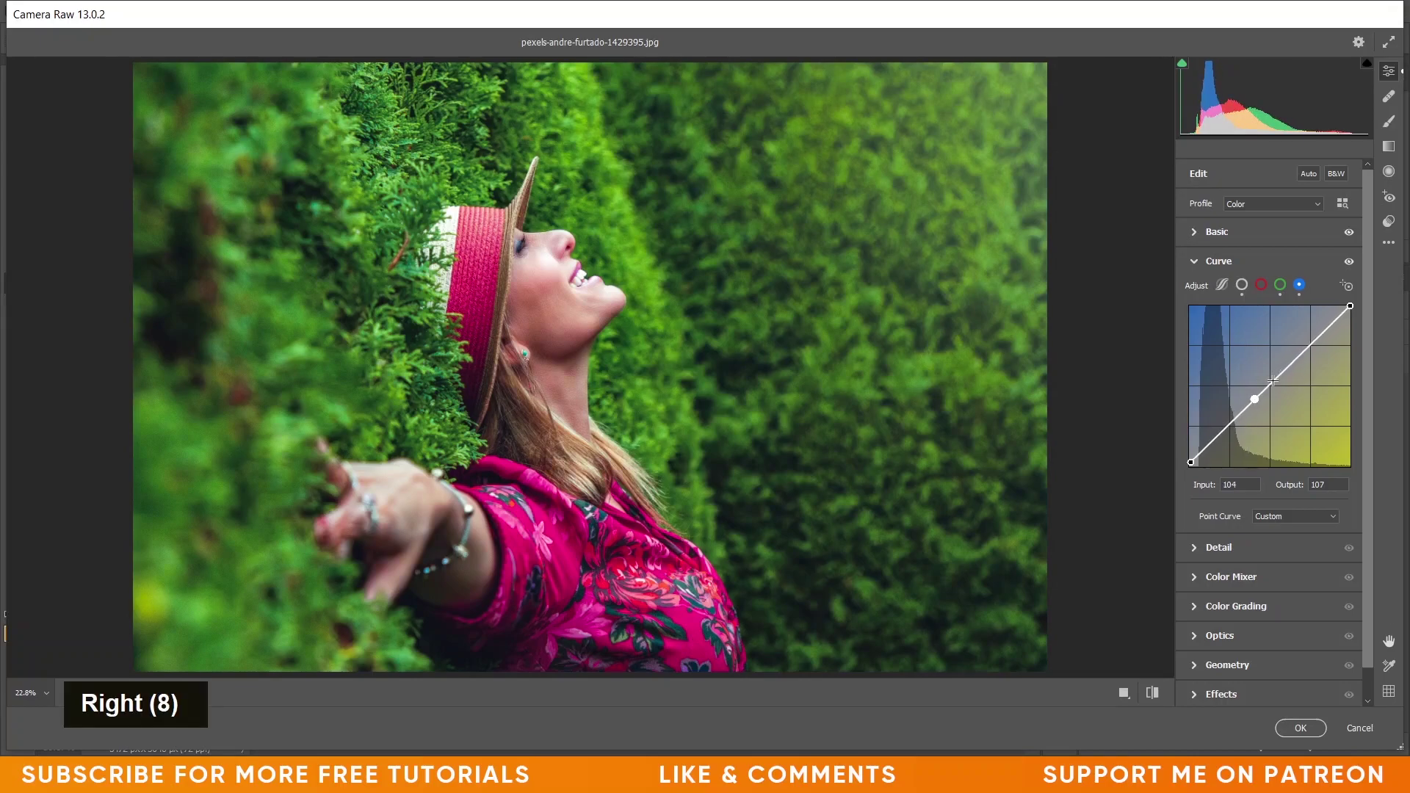
# - Pull the blue curve's upper point down slightly, keeping it near linear
pyautogui.press('Right')
pyautogui.press('Down')
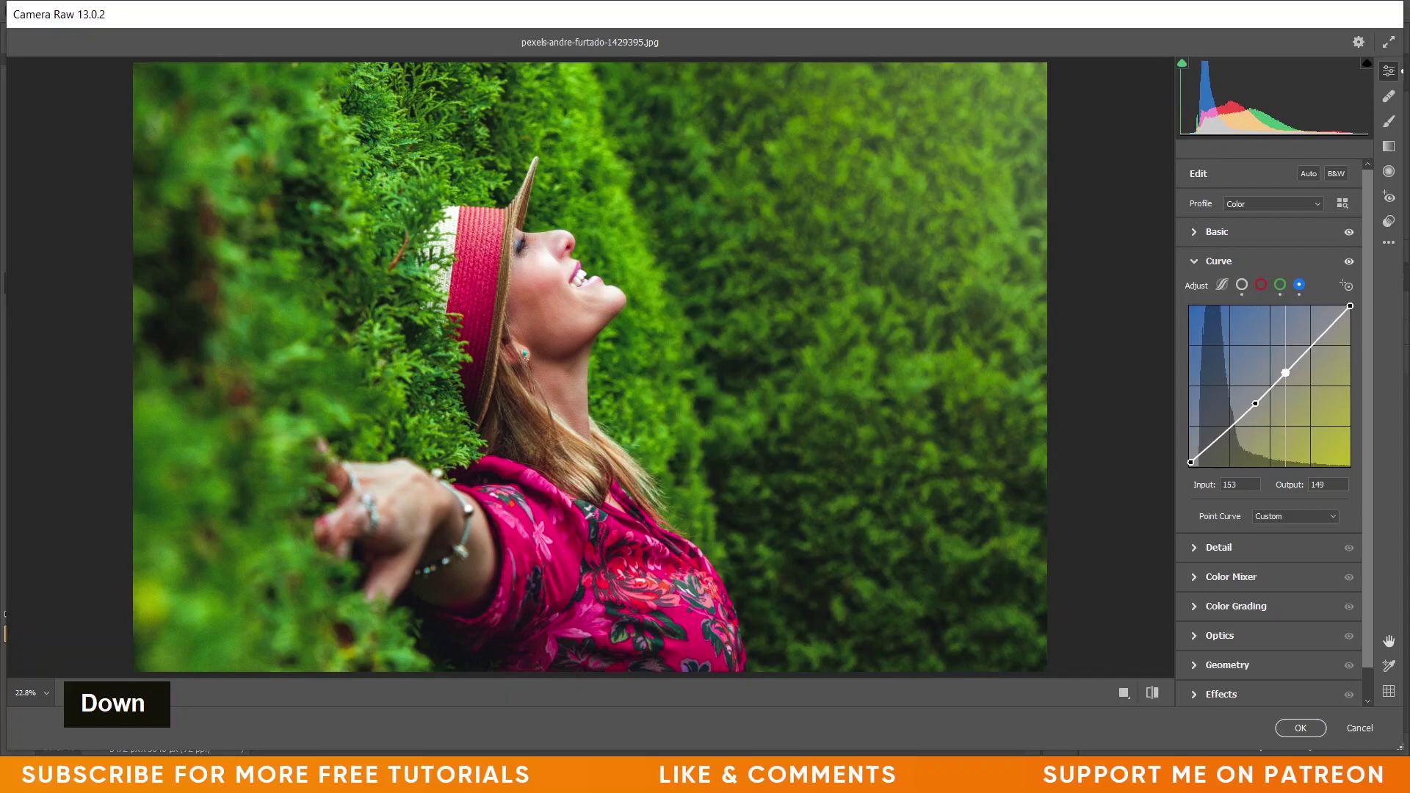
pyautogui.press('Right')
pyautogui.press('Right')
pyautogui.press('Up')
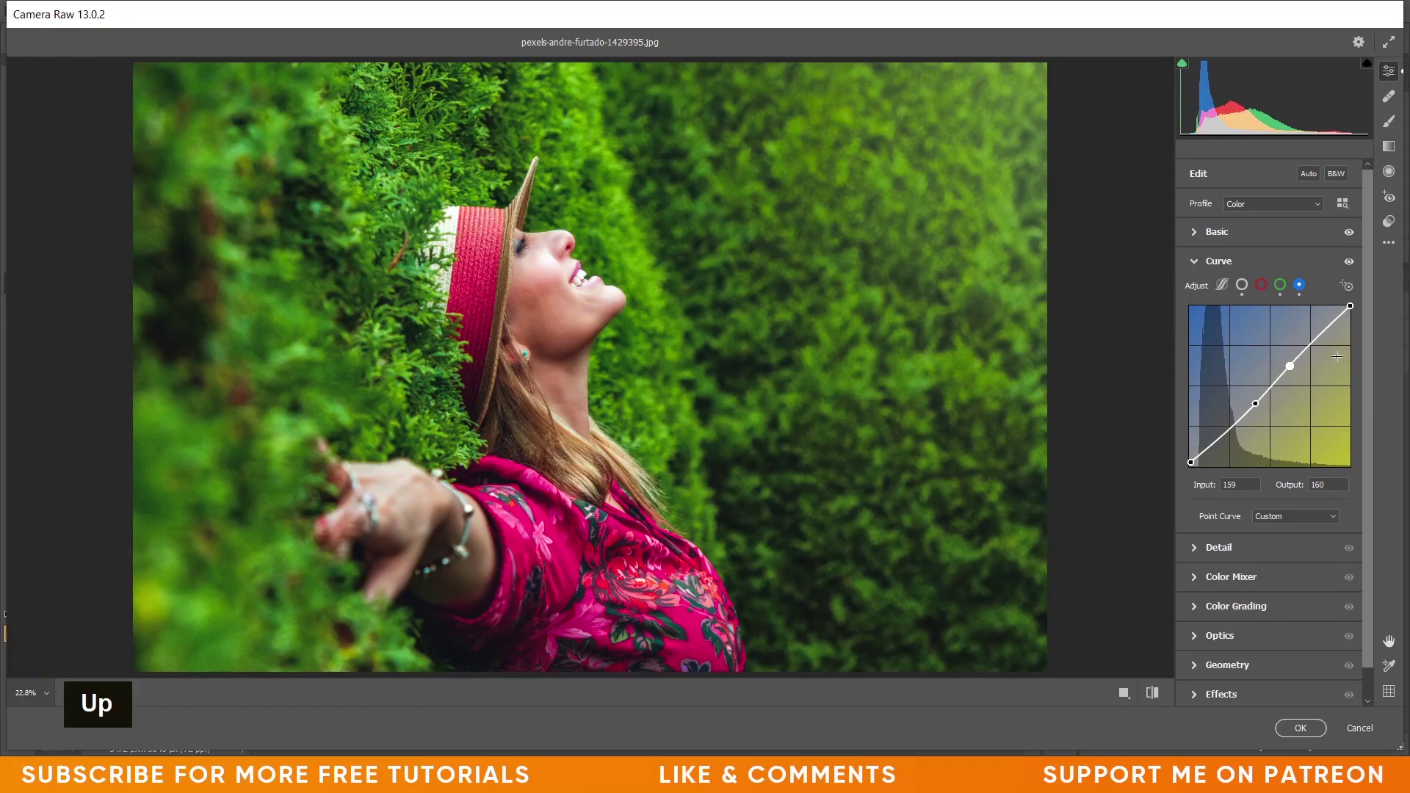
# - Set Sharpening 30, Detail 35, Masking 92, Color Noise Reduction 25 and Greens hue +10
pyautogui.scroll(-3)
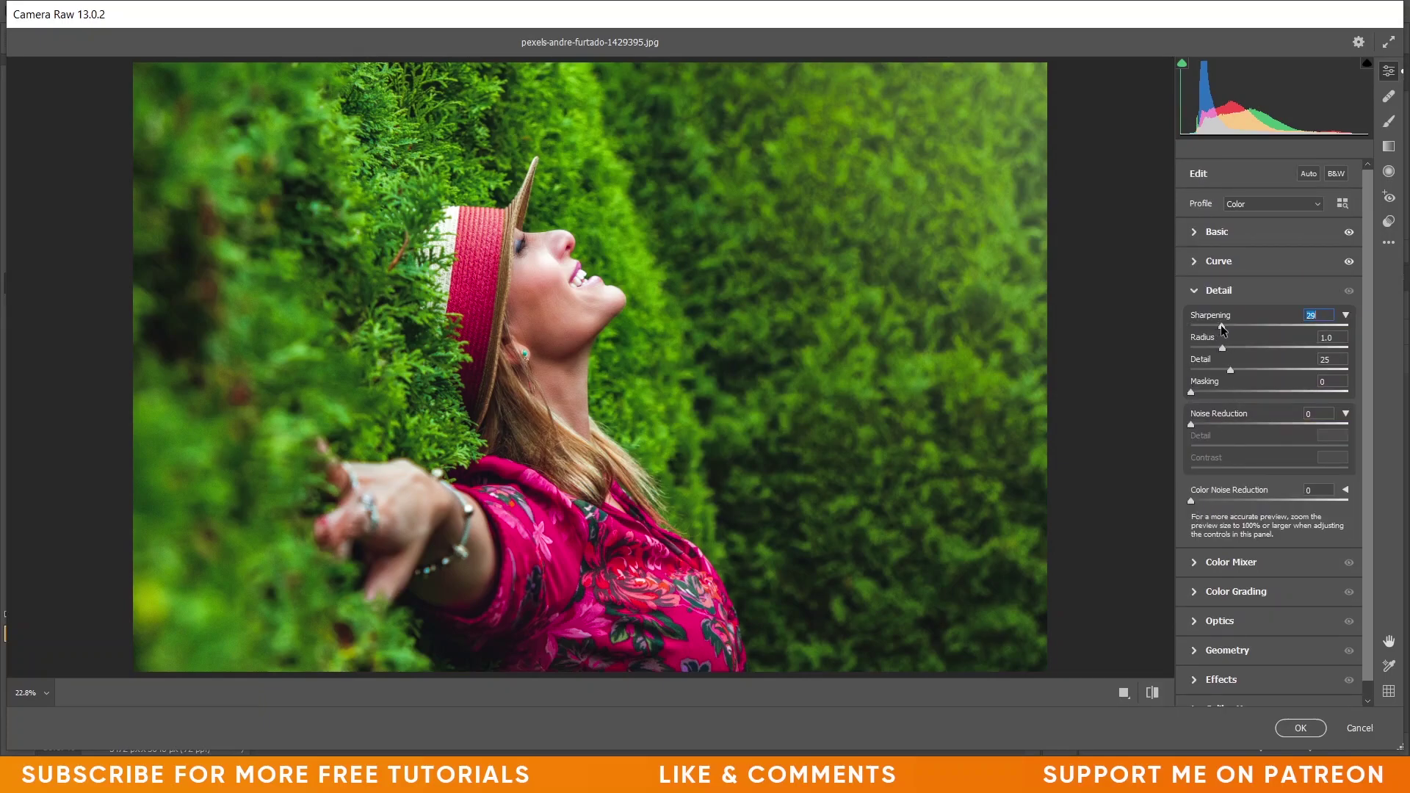
pyautogui.press('Up')
pyautogui.press('Up')
pyautogui.press('Down')
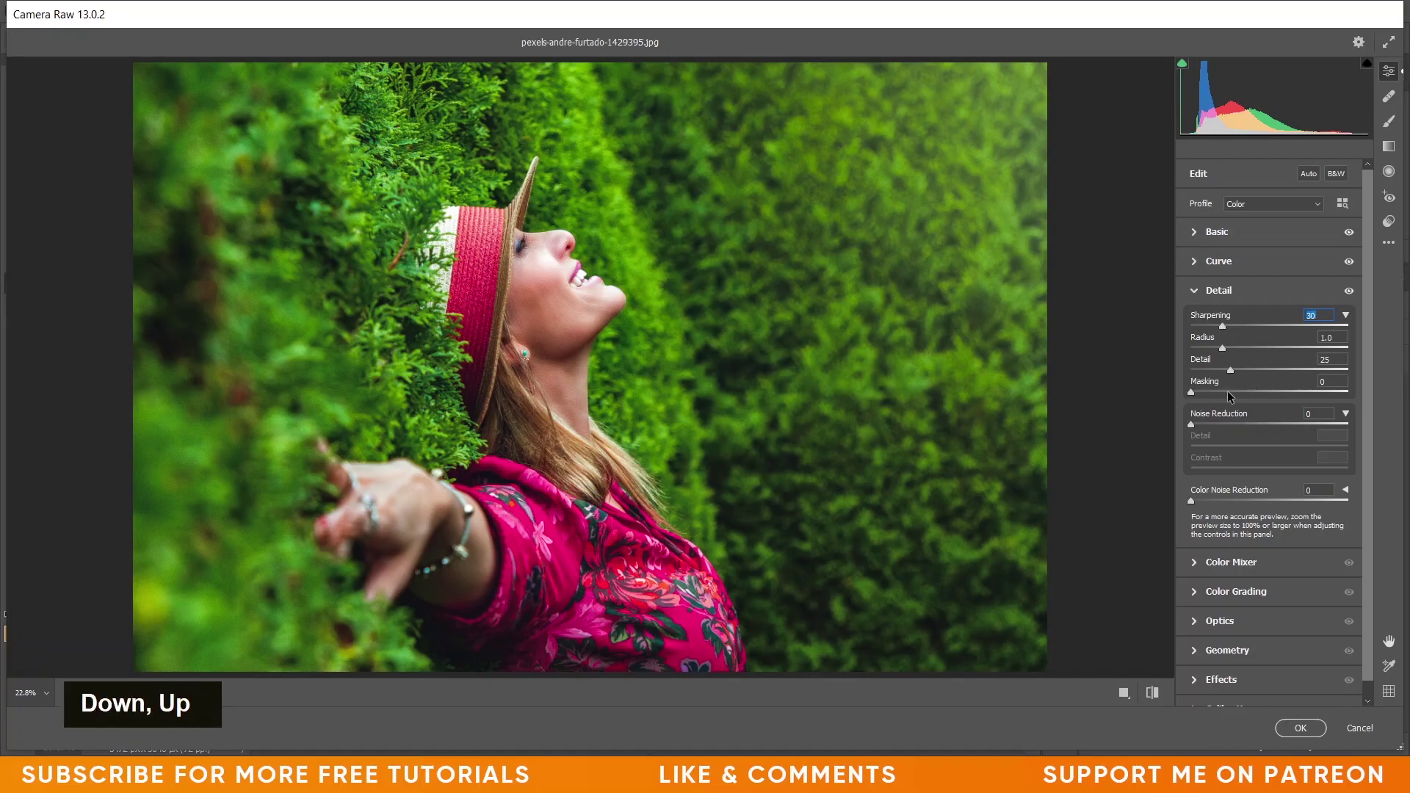
pyautogui.press('Down')
pyautogui.click(1233, 397)
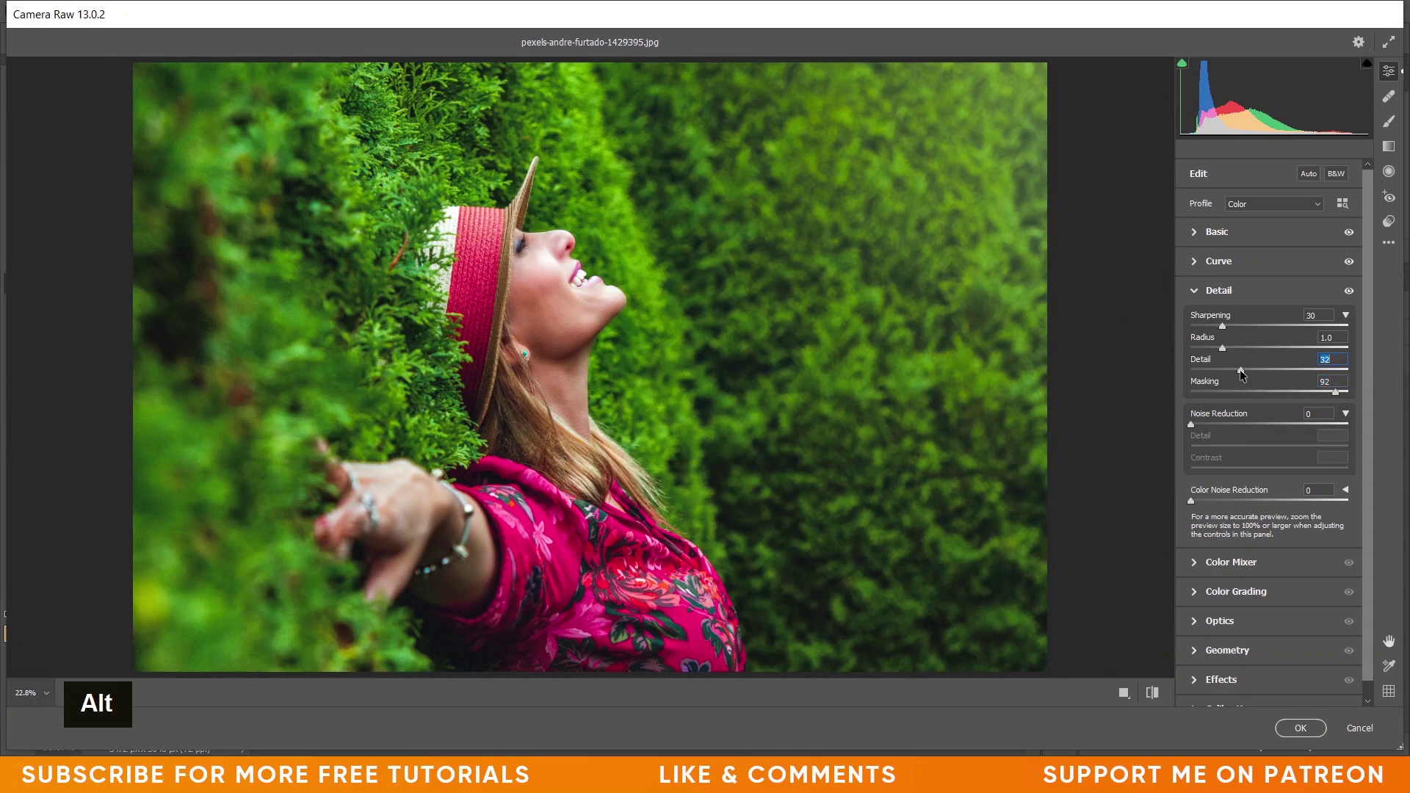
pyautogui.press('Up')
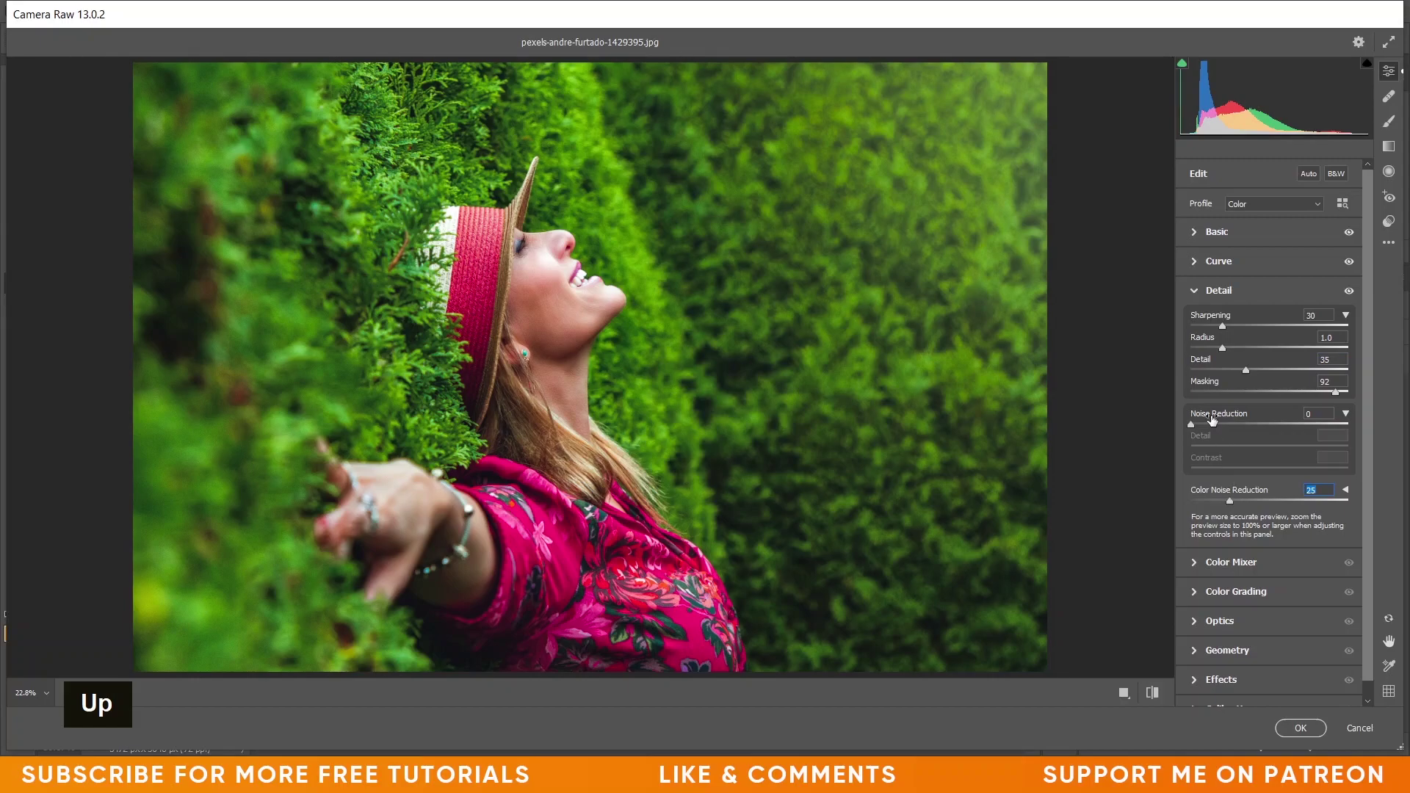
pyautogui.press('Up')
pyautogui.press('Up')
# - Push the Aquas hue shift to +88 in the Color Mixer
pyautogui.scroll(-3)
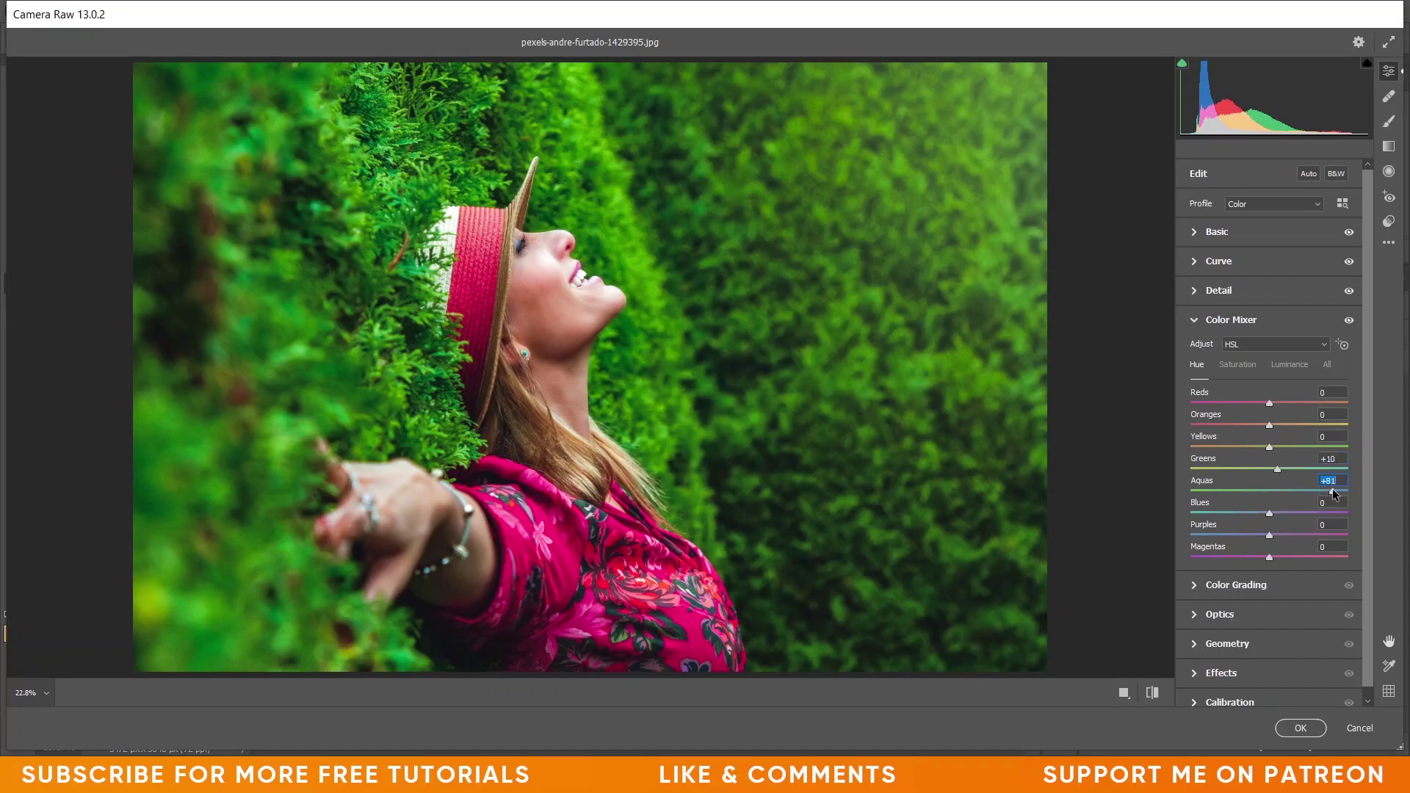
pyautogui.press('Up')
pyautogui.press('Up')
pyautogui.press('Up')
pyautogui.press('Up')
pyautogui.press('Down')
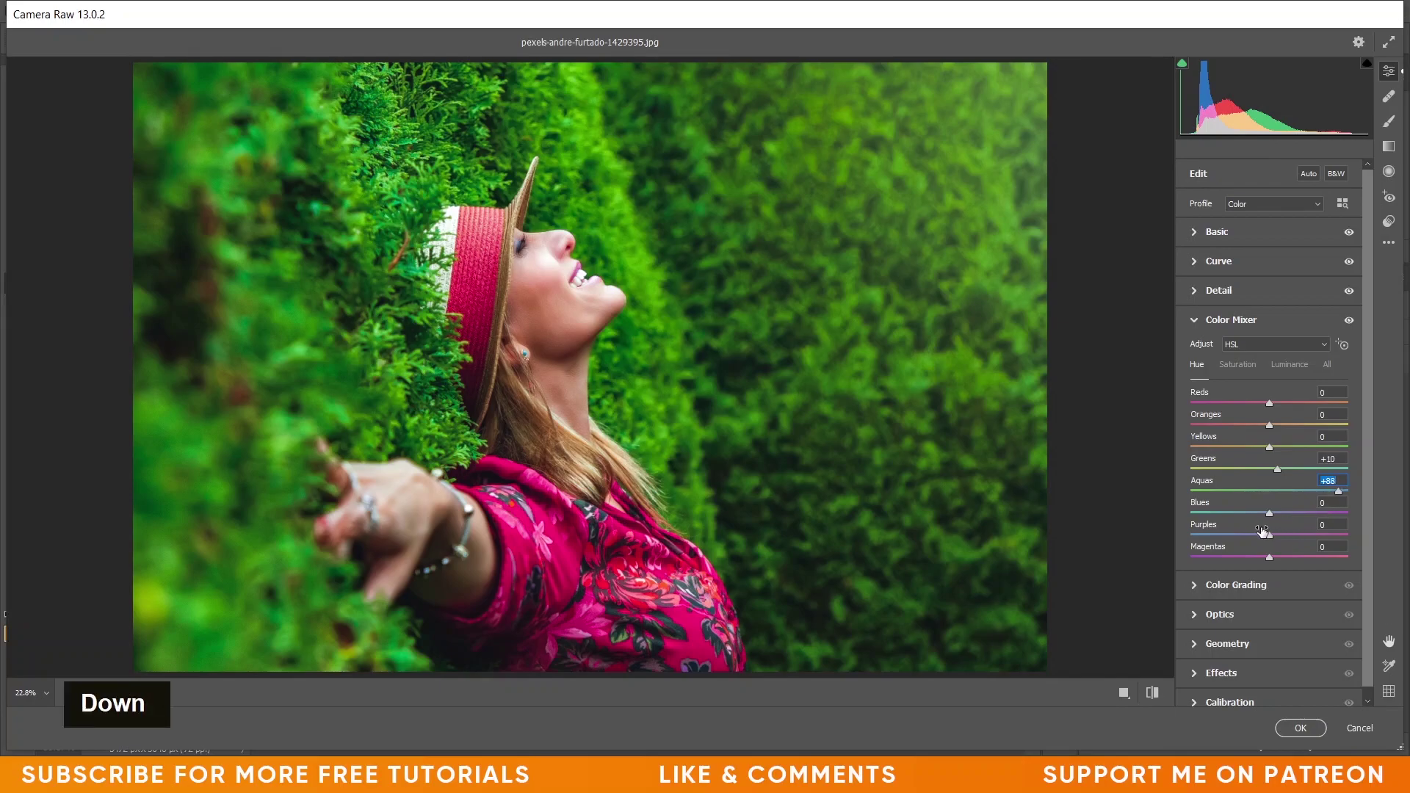
# - On the Saturation tab set Reds +13, Oranges -29 and Yellows -27
pyautogui.press('Down')
pyautogui.press('Down')
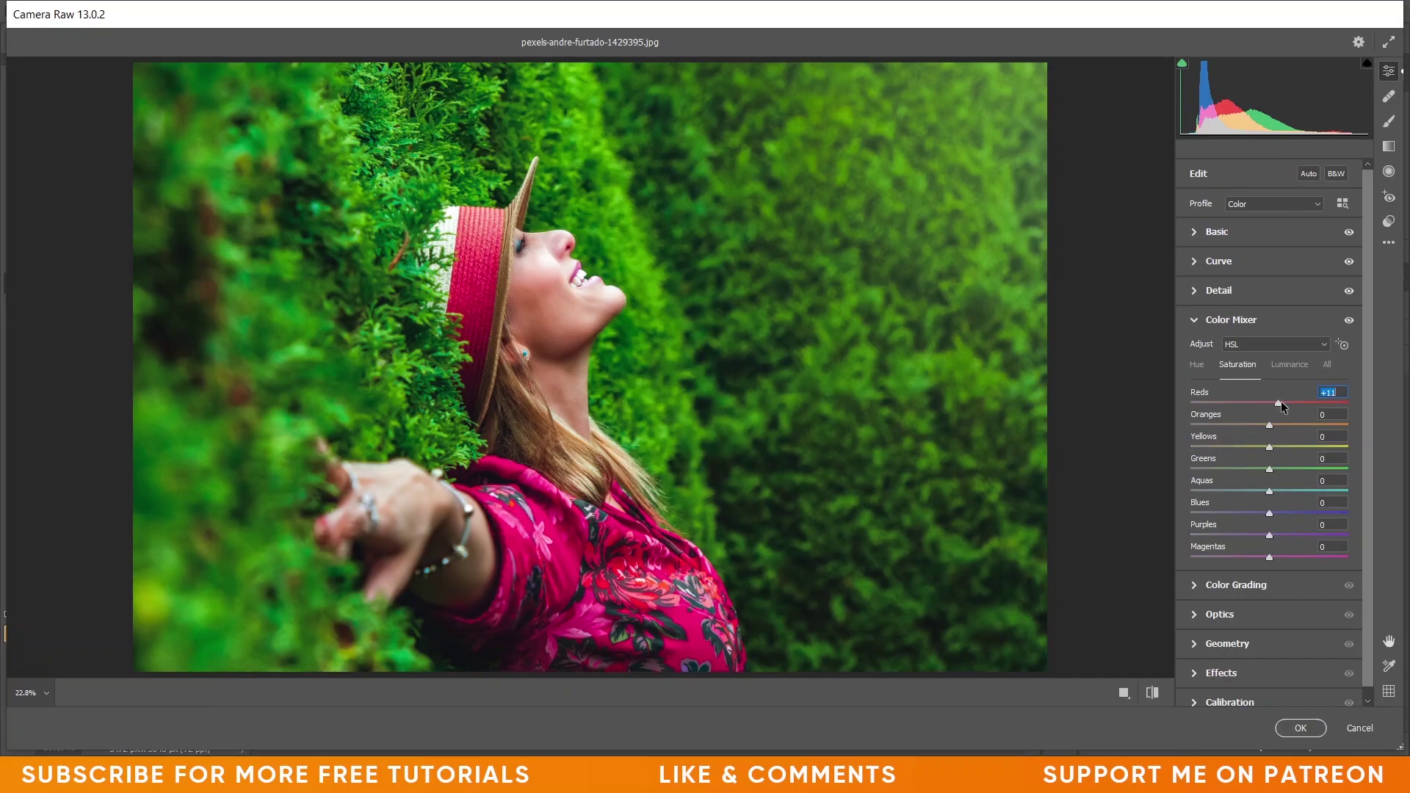
pyautogui.press('Up')
pyautogui.press('Up')
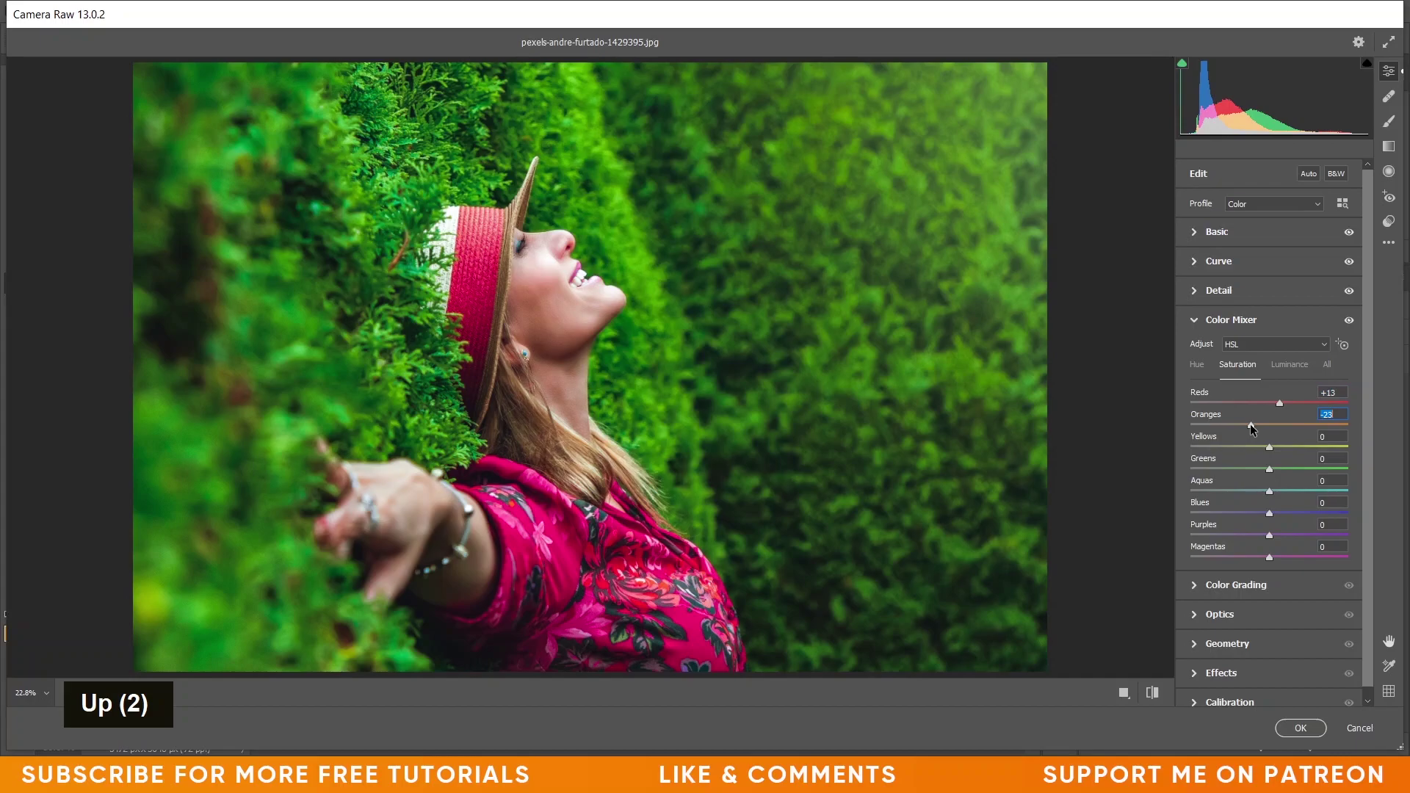
pyautogui.press('Up')
pyautogui.press('Up')
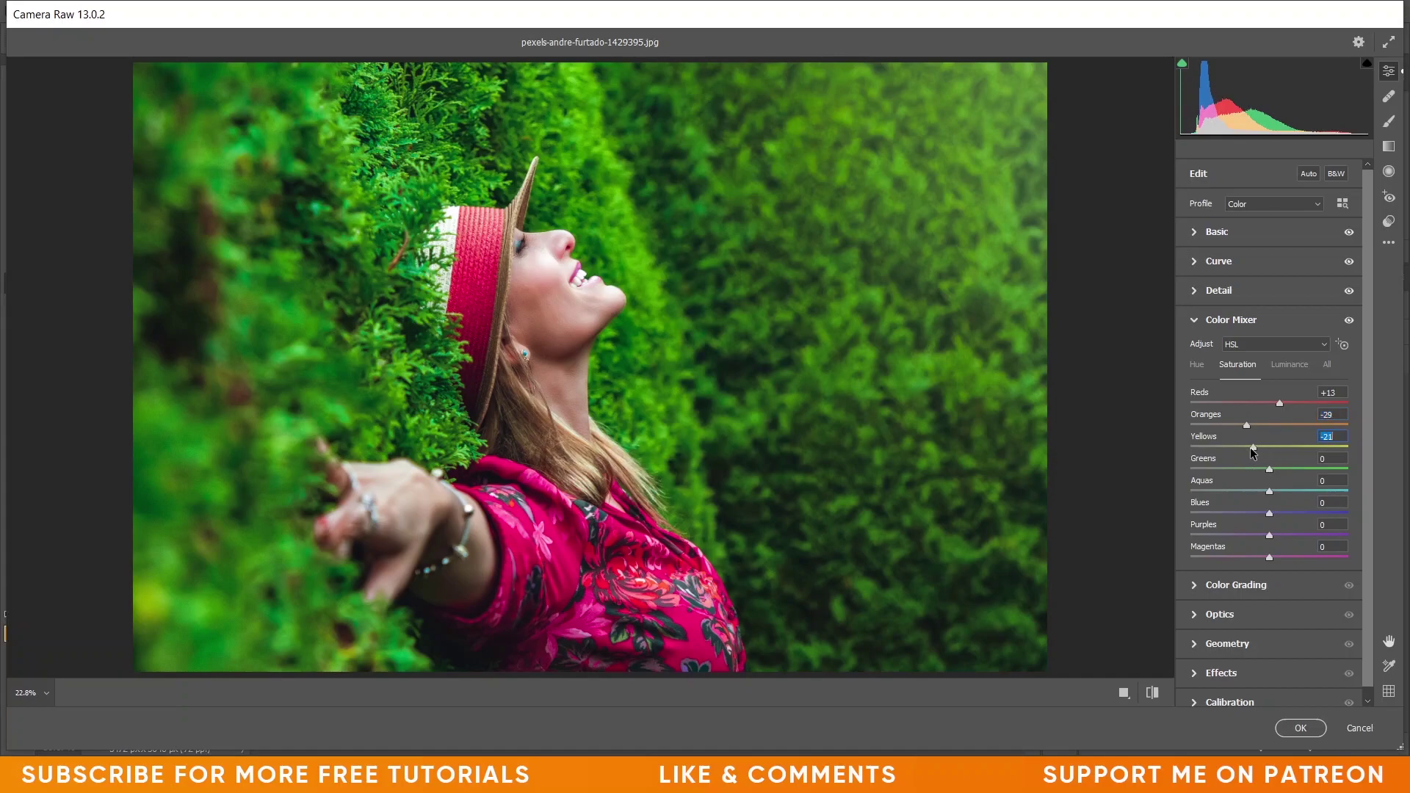
pyautogui.press('Up')
pyautogui.press('Up')
pyautogui.press('Up')
# - Set Greens saturation -8, Aquas -35 and start raising Blues
pyautogui.press('Up')
pyautogui.press('Up')
pyautogui.press('Up')
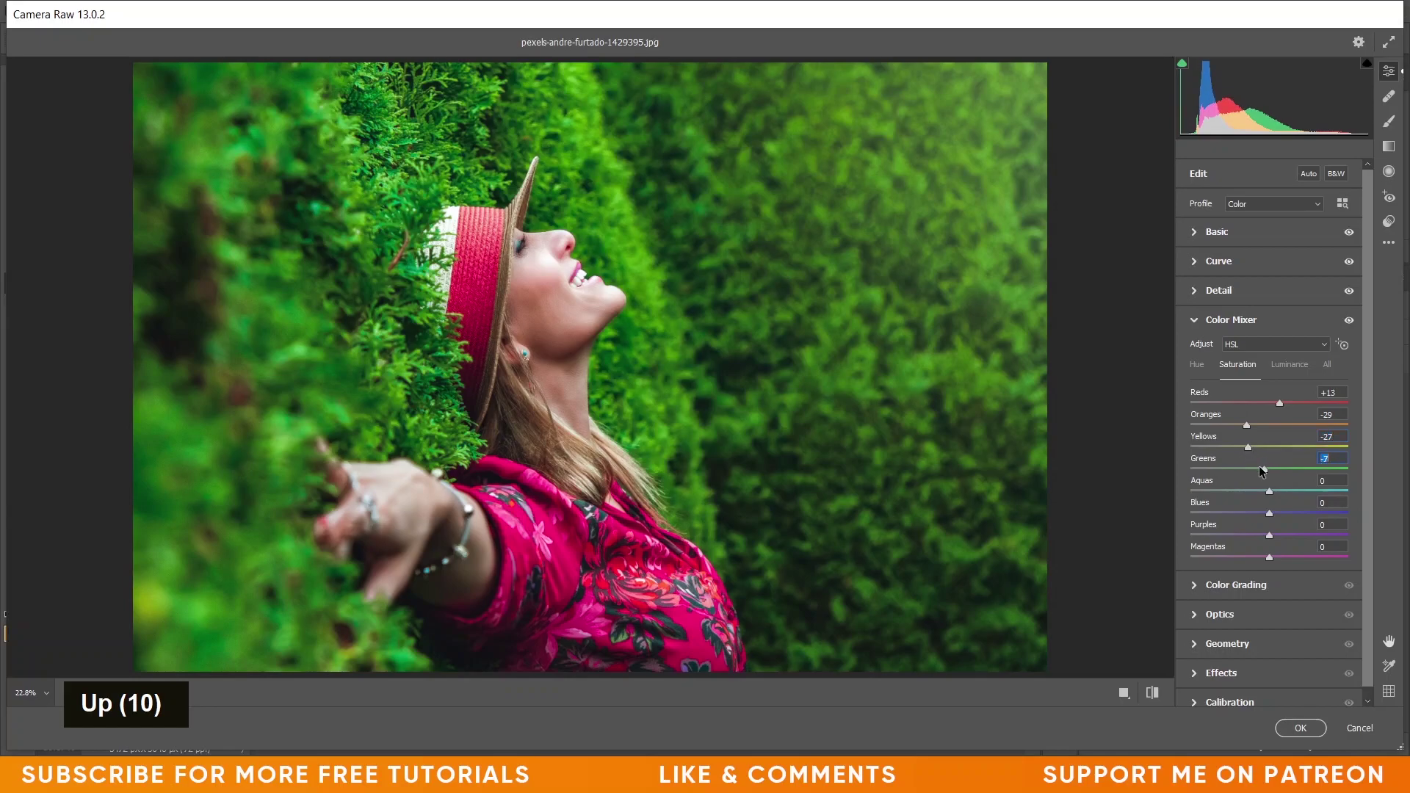
pyautogui.press('Down')
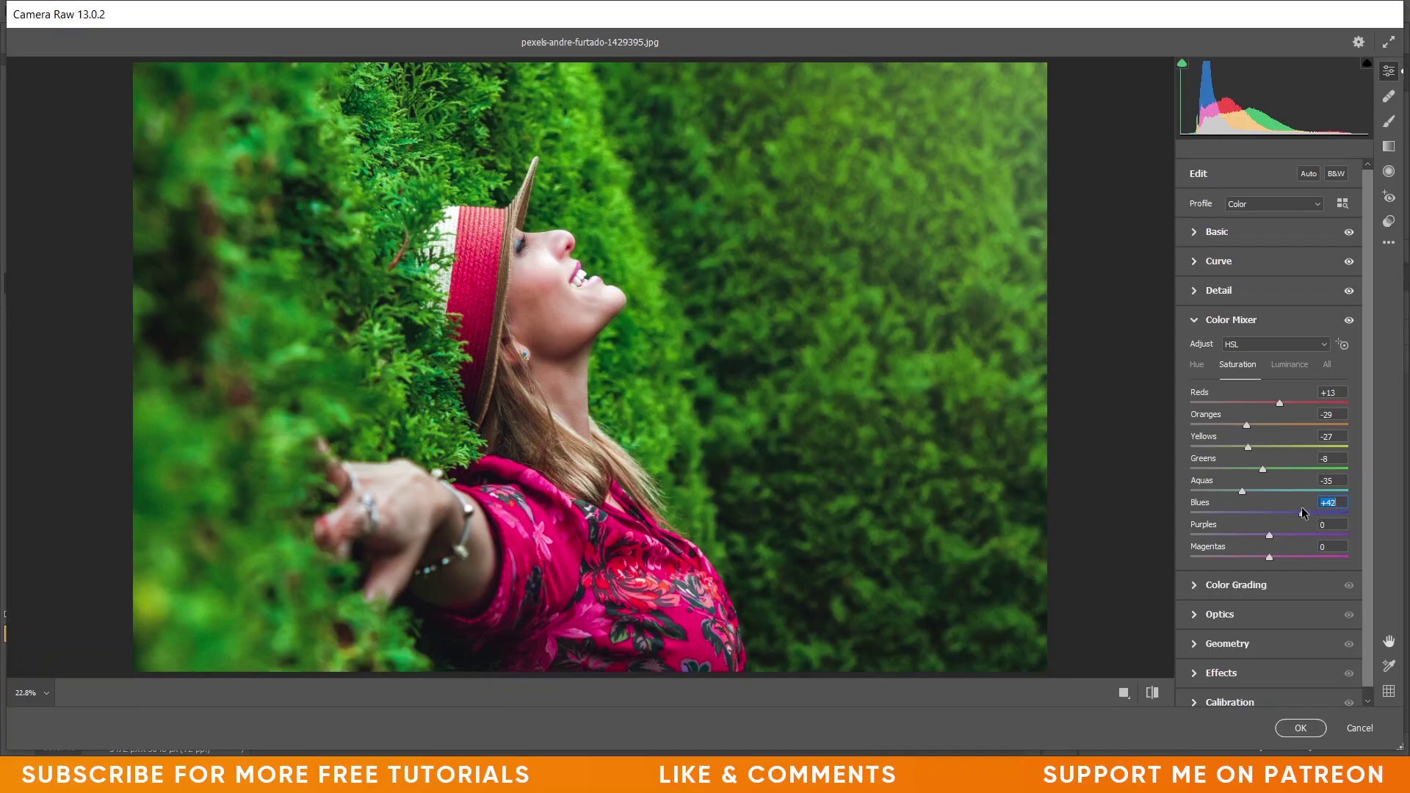
pyautogui.press('Up')
# - Finish Blues saturation at +39, then set luminance Reds +2, Oranges +10, Yellows +5
pyautogui.press('Up')
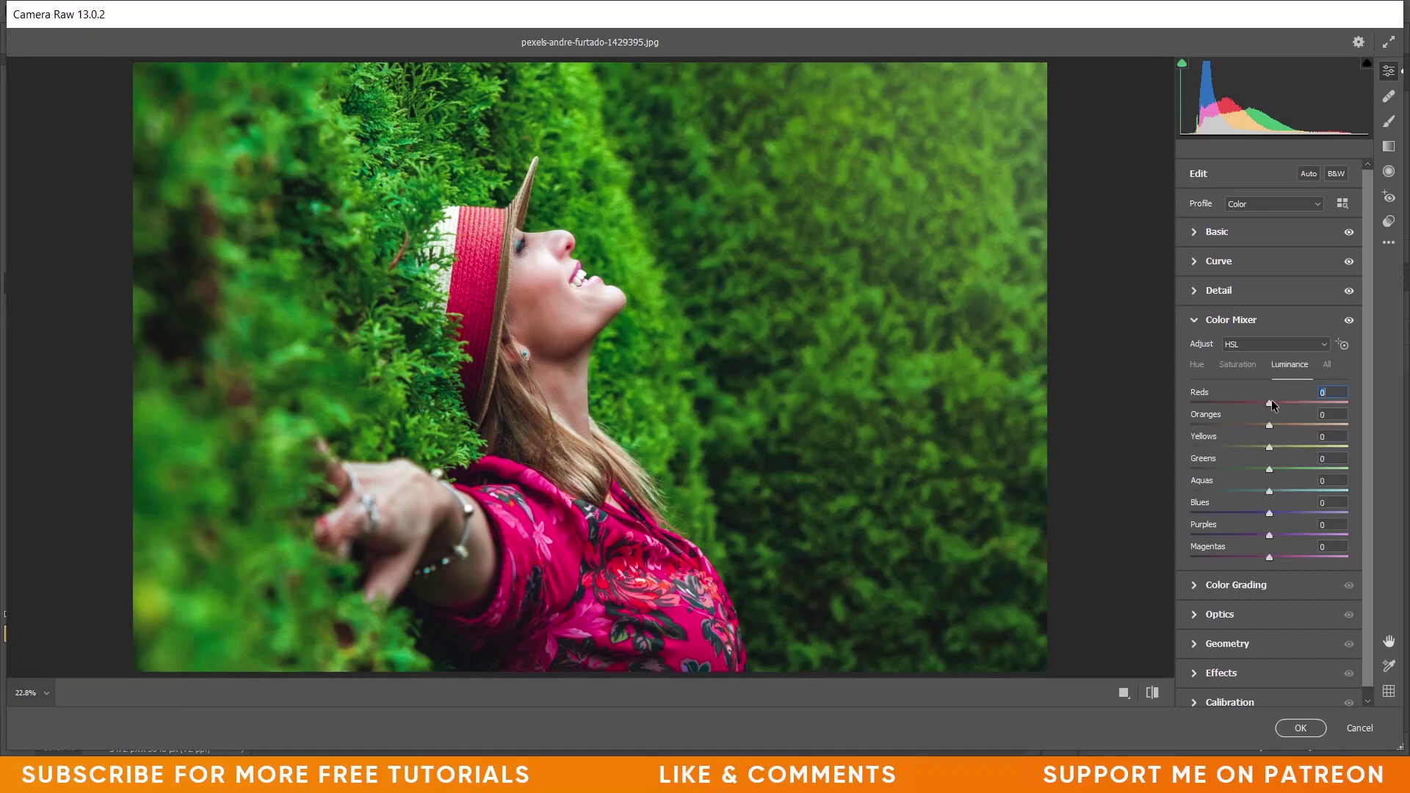
pyautogui.press('Up')
pyautogui.press('Up')
pyautogui.press('Up')
pyautogui.press('Up')
pyautogui.press('Up')
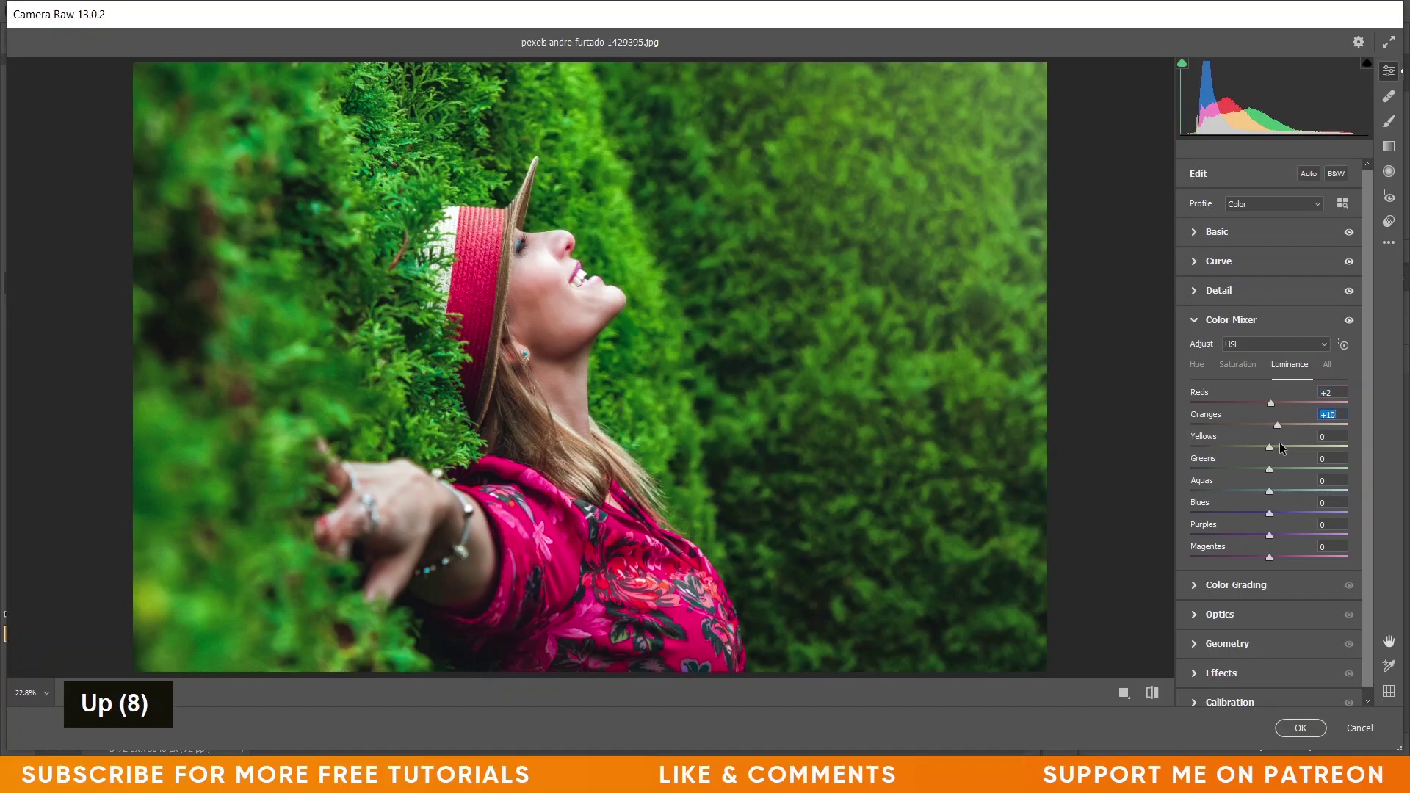
pyautogui.press('Up')
pyautogui.press('Up')
# - Darken the greens to luminance -10
pyautogui.press('Up')
pyautogui.press('Up')
pyautogui.press('Up')
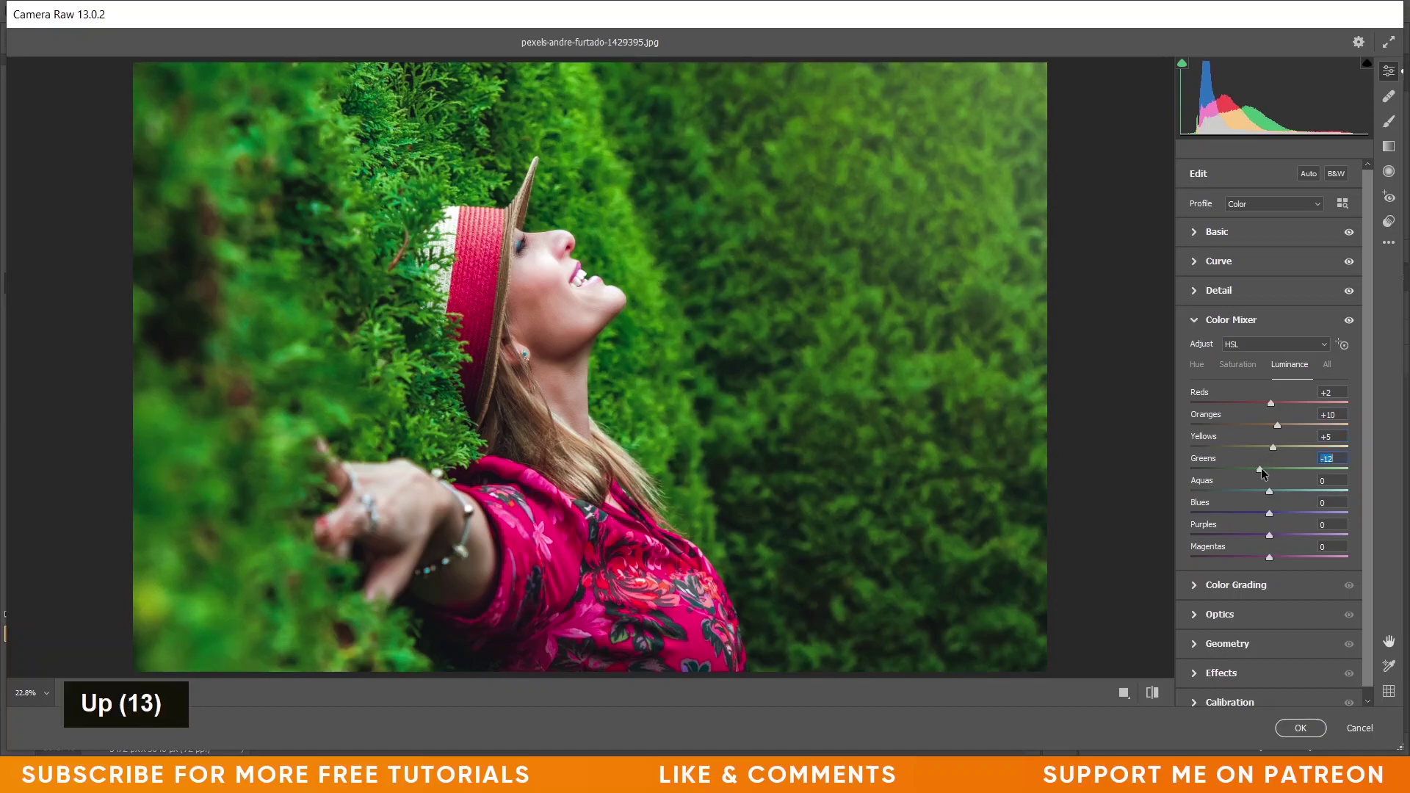
pyautogui.press('Up')
pyautogui.press('Up')
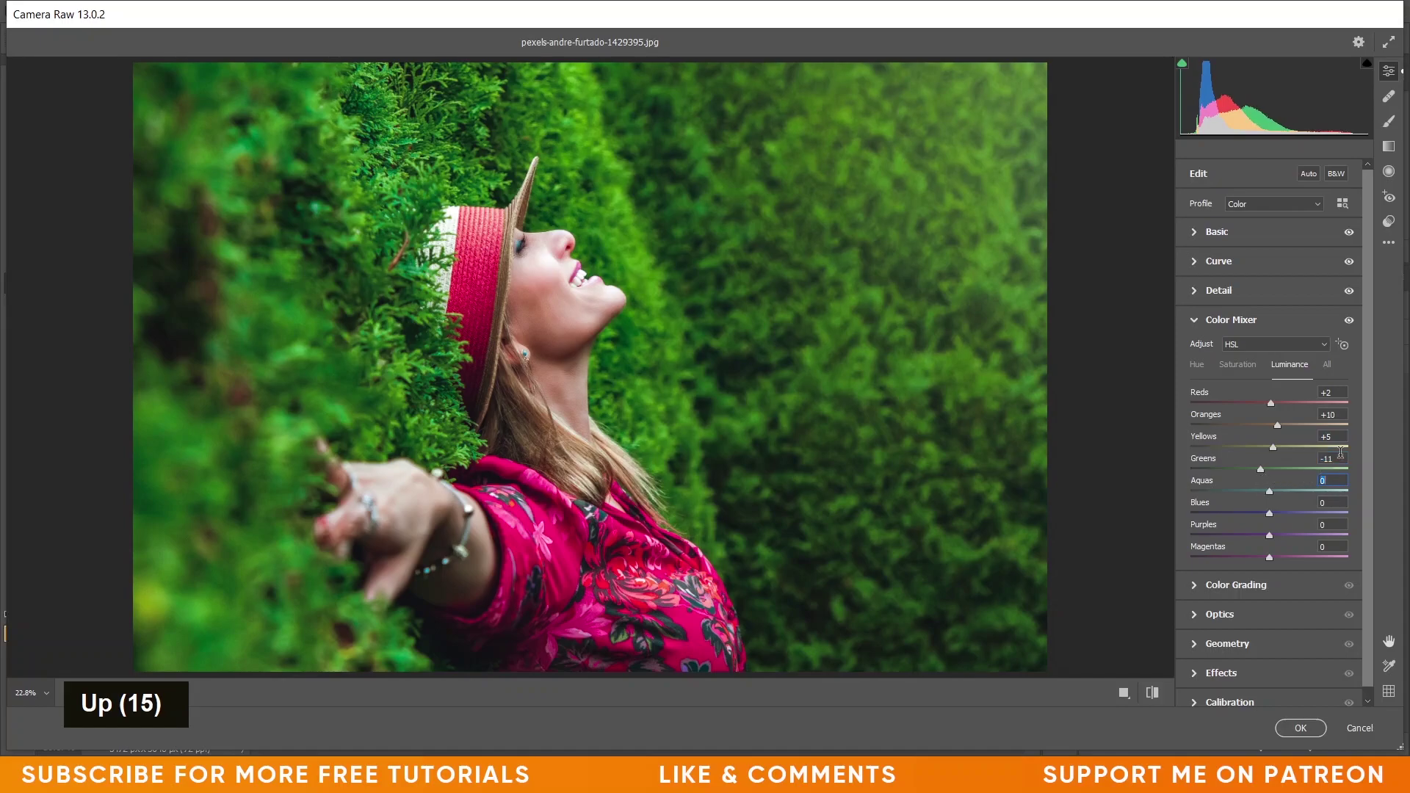
pyautogui.press('Up')
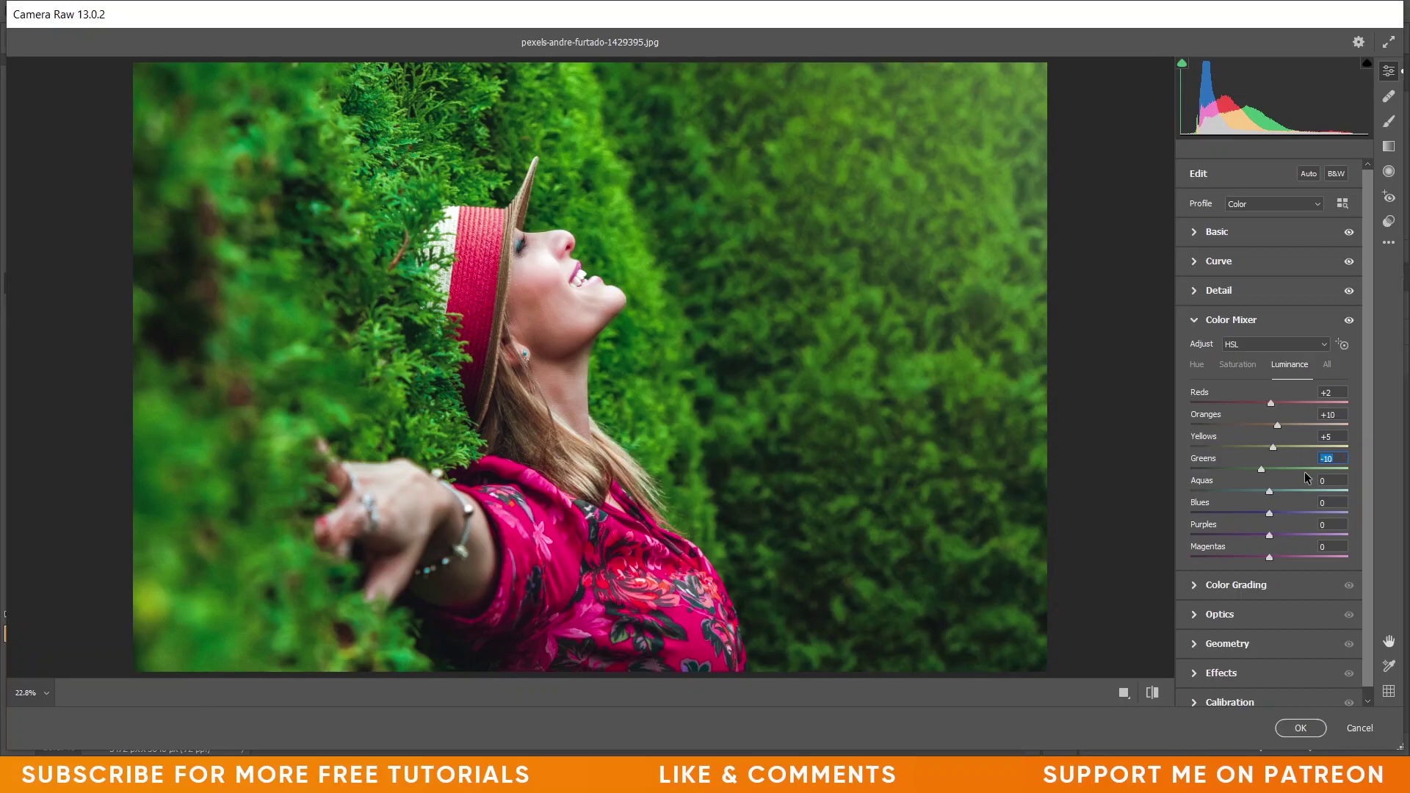
# - In Color Grading tint the highlights with hue 131 at saturation 14
pyautogui.scroll(-3)
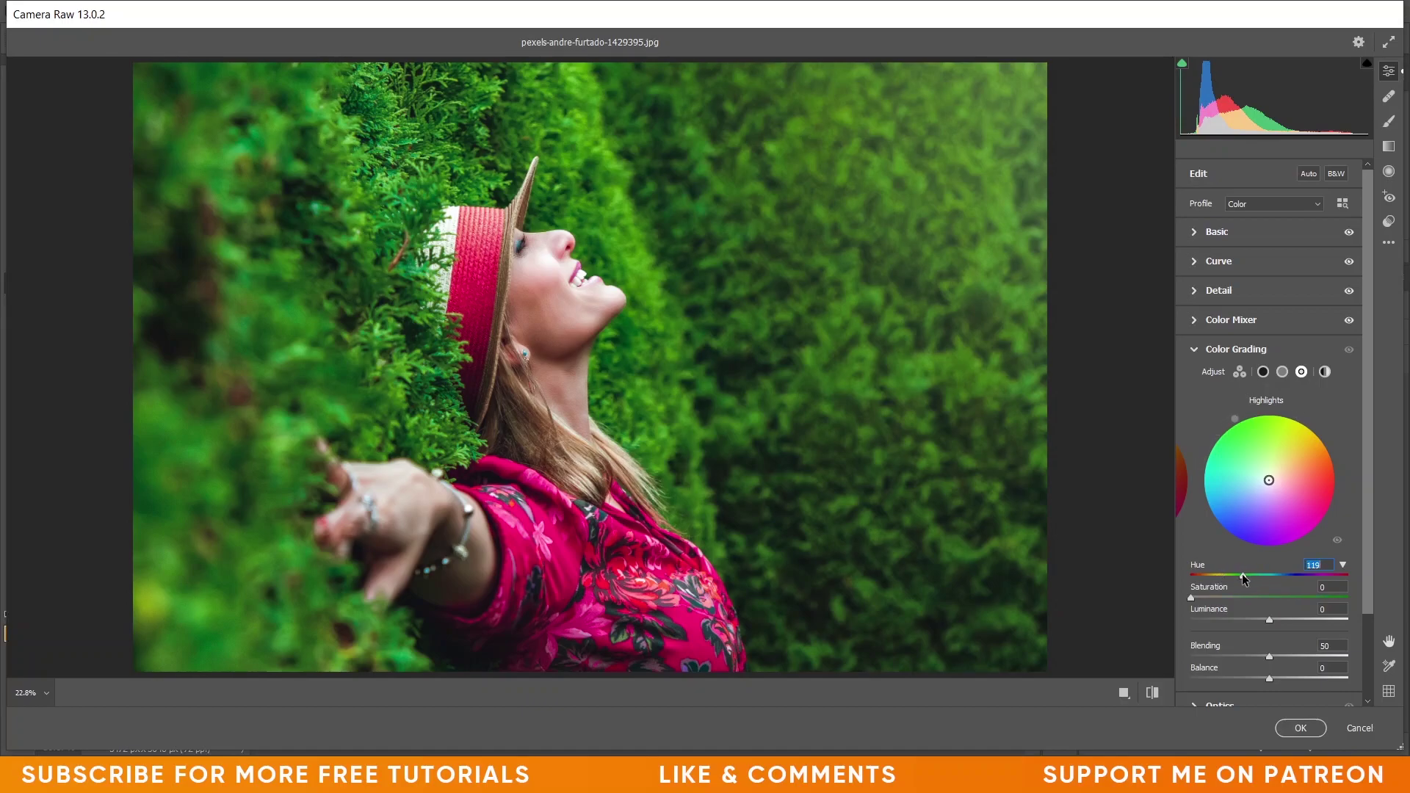
pyautogui.press('Up')
pyautogui.press('Up')
pyautogui.press('Up')
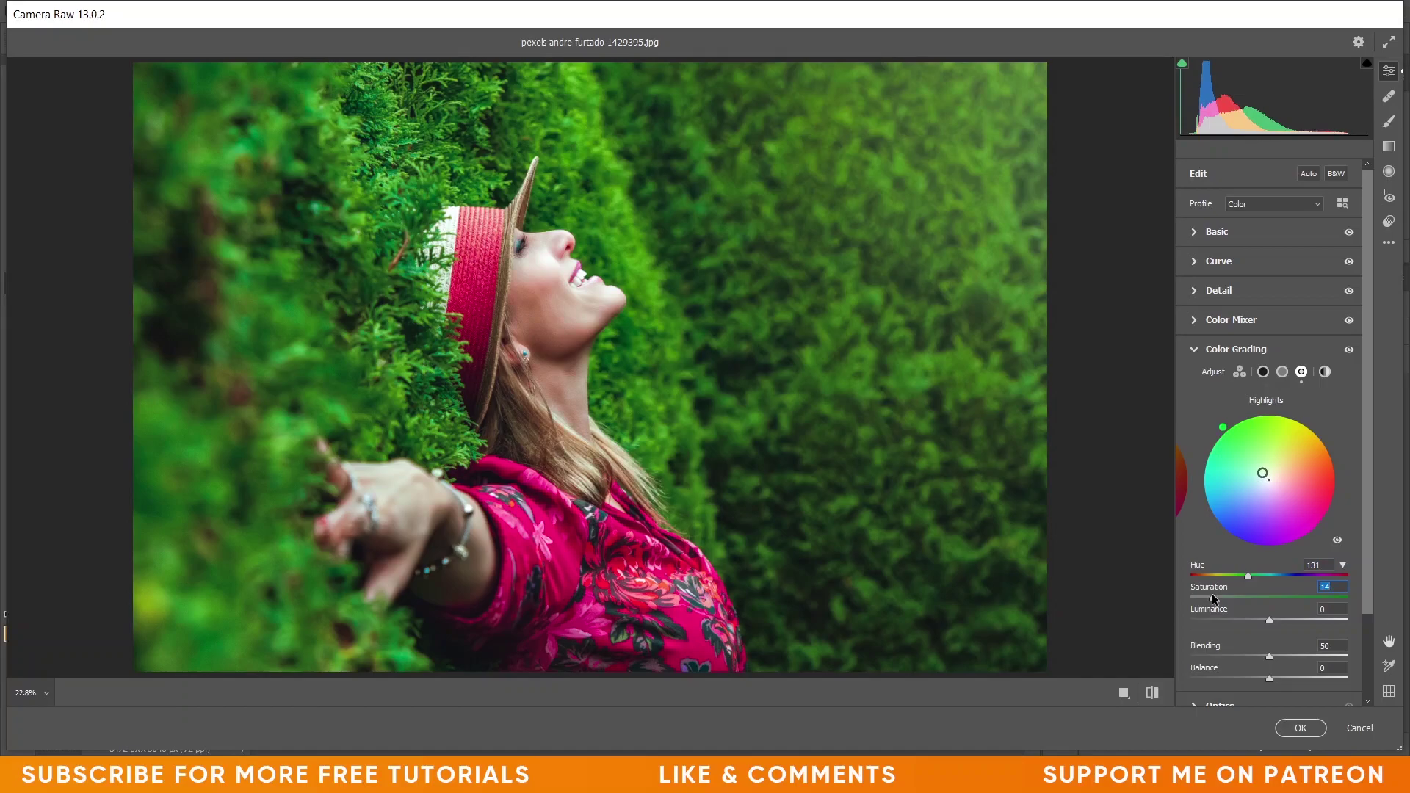
# - Tint the shadows blue with hue 207 at saturation 17
pyautogui.scroll(-3)
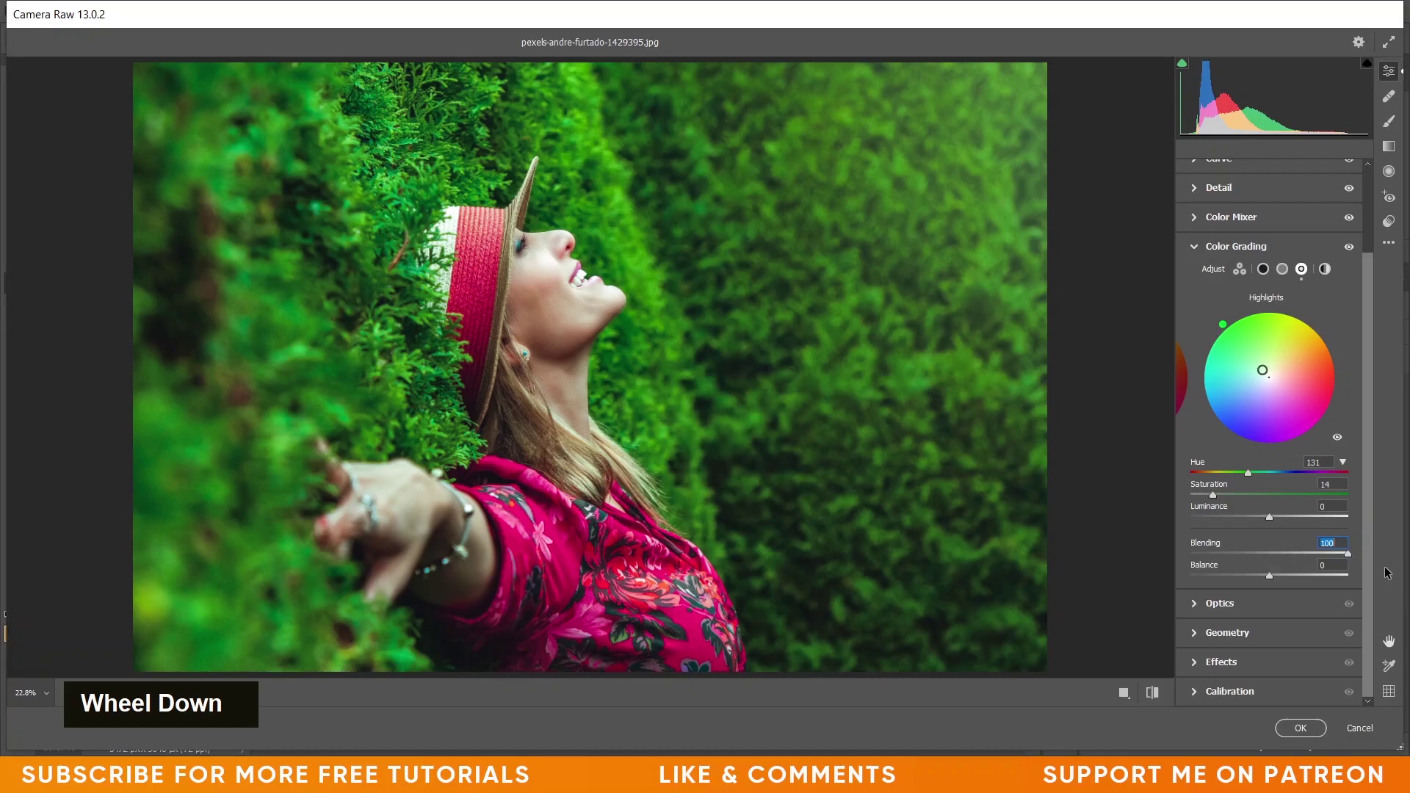
pyautogui.scroll(3)
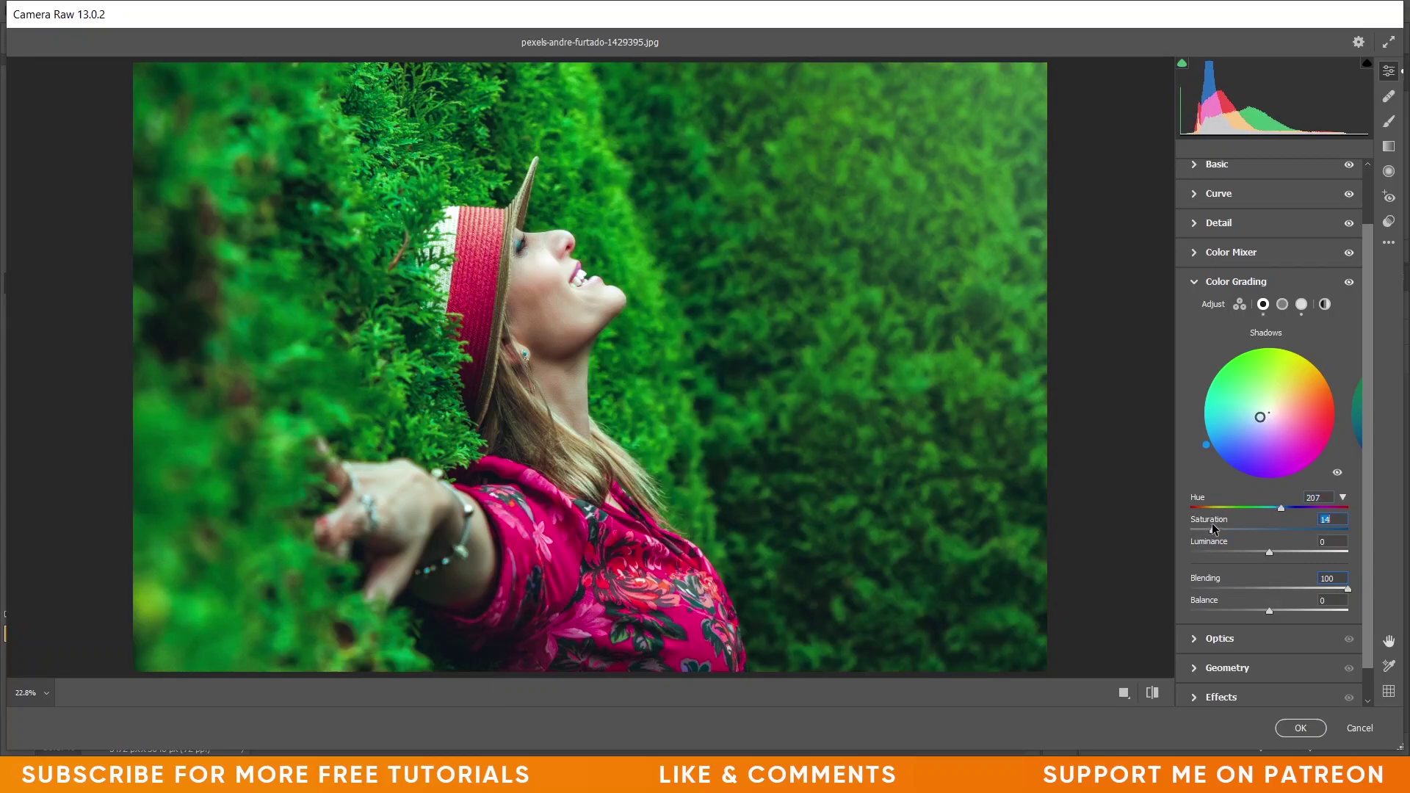
pyautogui.press('Up')
pyautogui.press('Up')
pyautogui.press('Up')
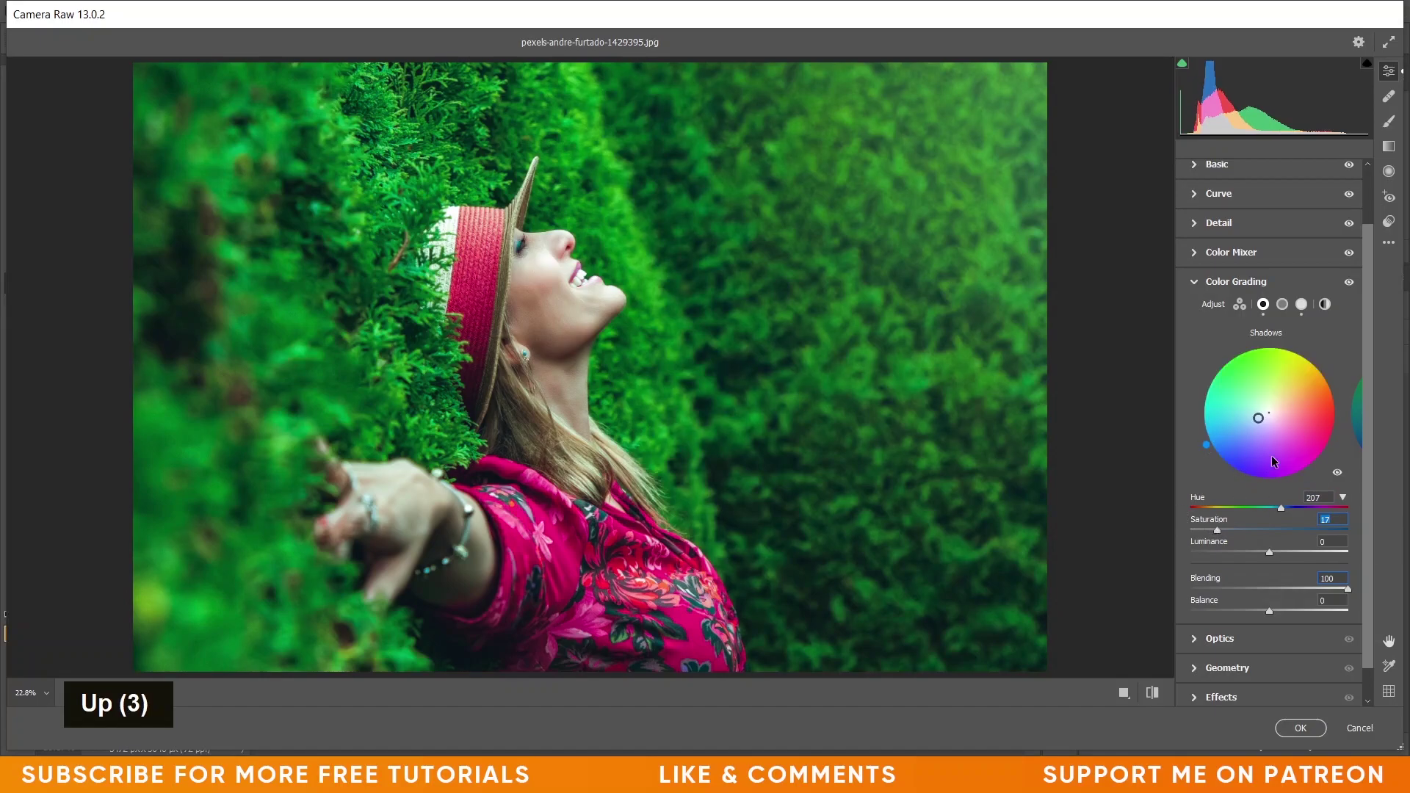
# - In Calibration push the Red Primary Hue to +98
pyautogui.scroll(-3)
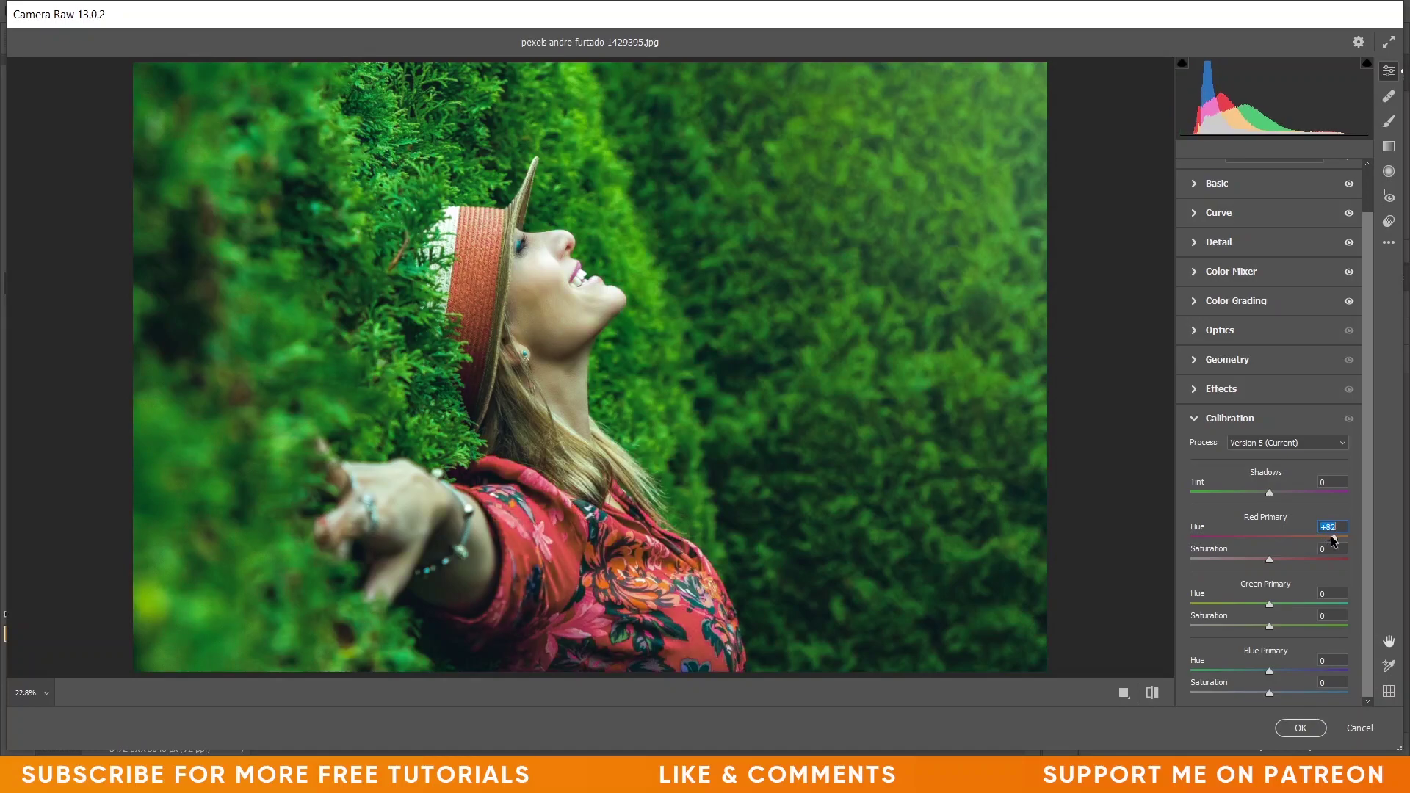
pyautogui.press('Up')
pyautogui.press('Up')
pyautogui.press('Up')
pyautogui.press('Down')
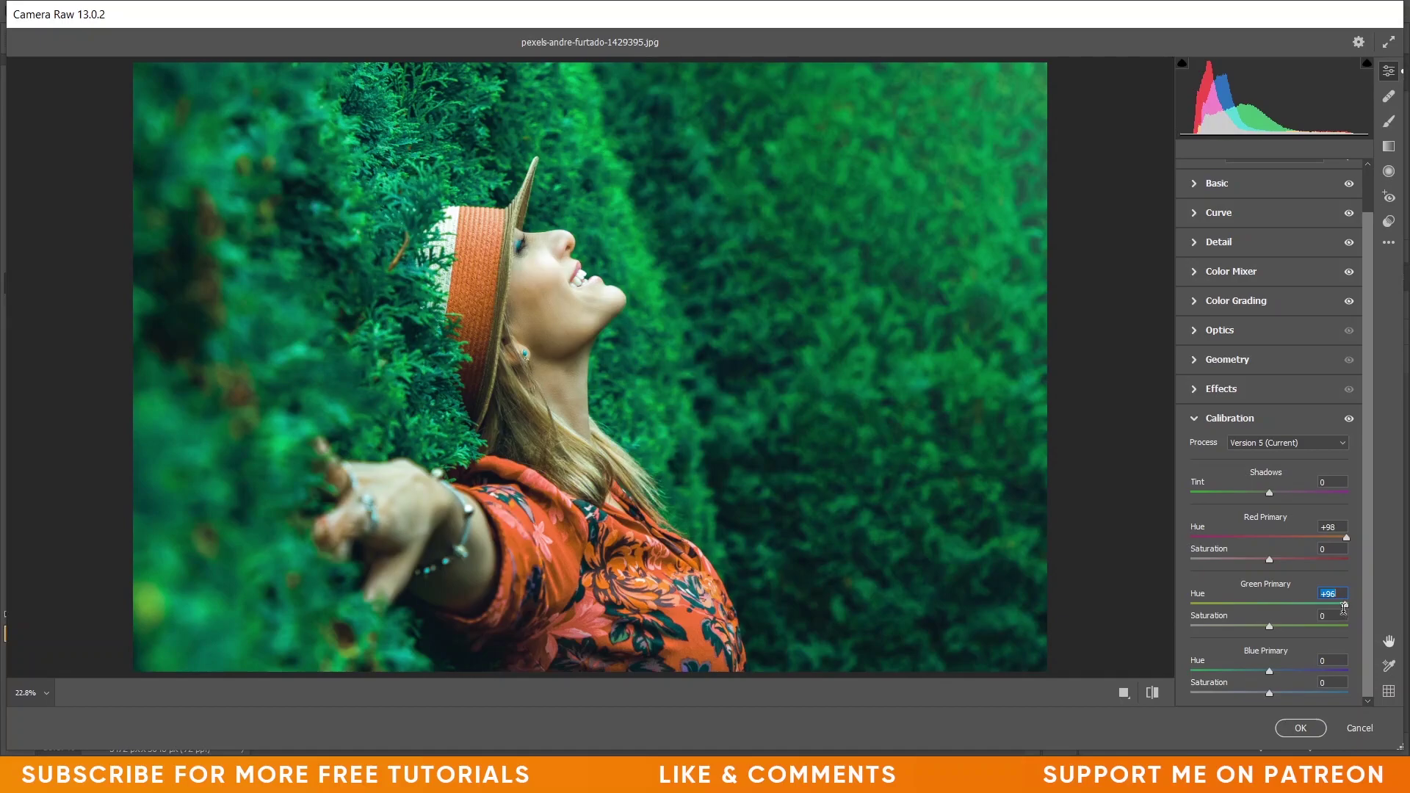
# - Raise the Green Primary Hue to about +90
pyautogui.press('Down')
pyautogui.press('Up')
pyautogui.press('Up')
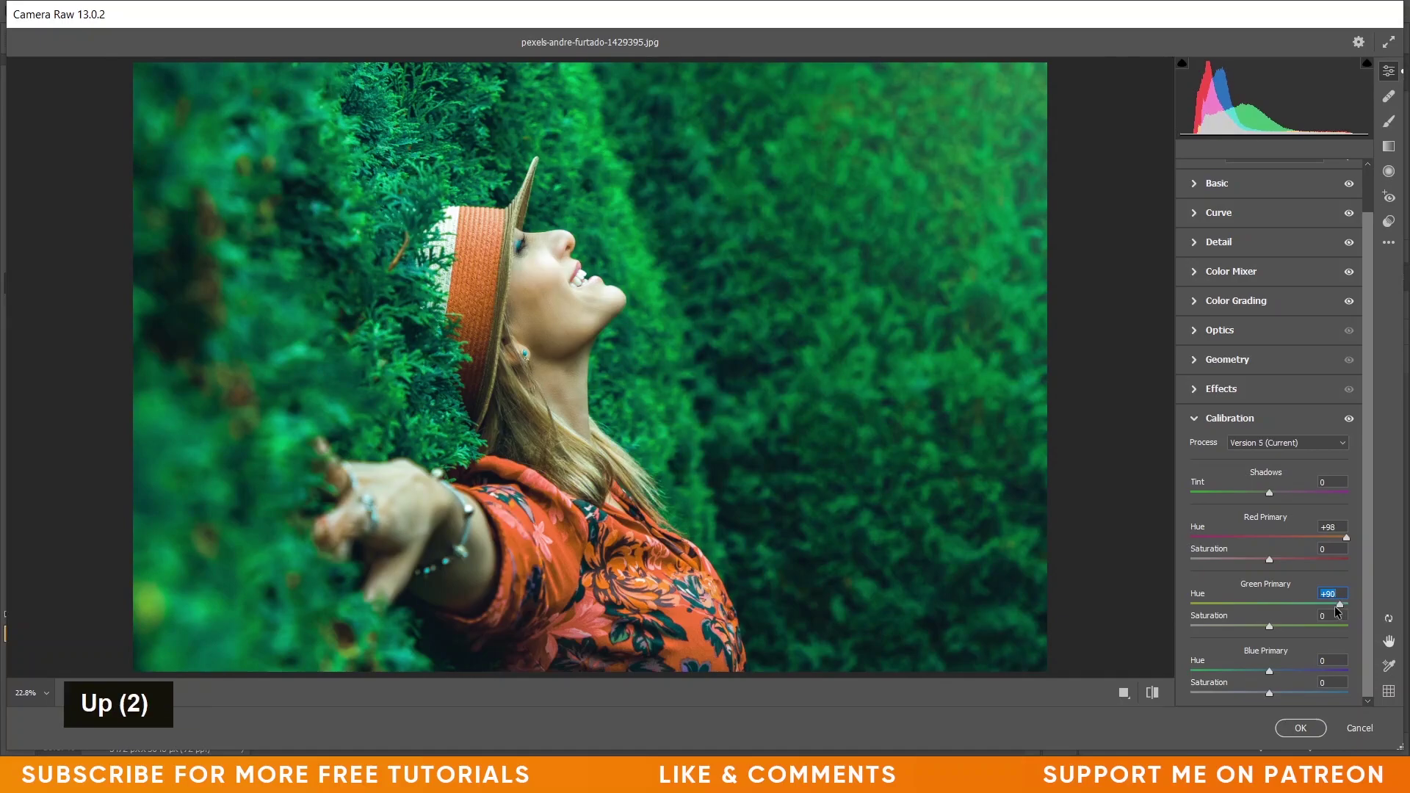
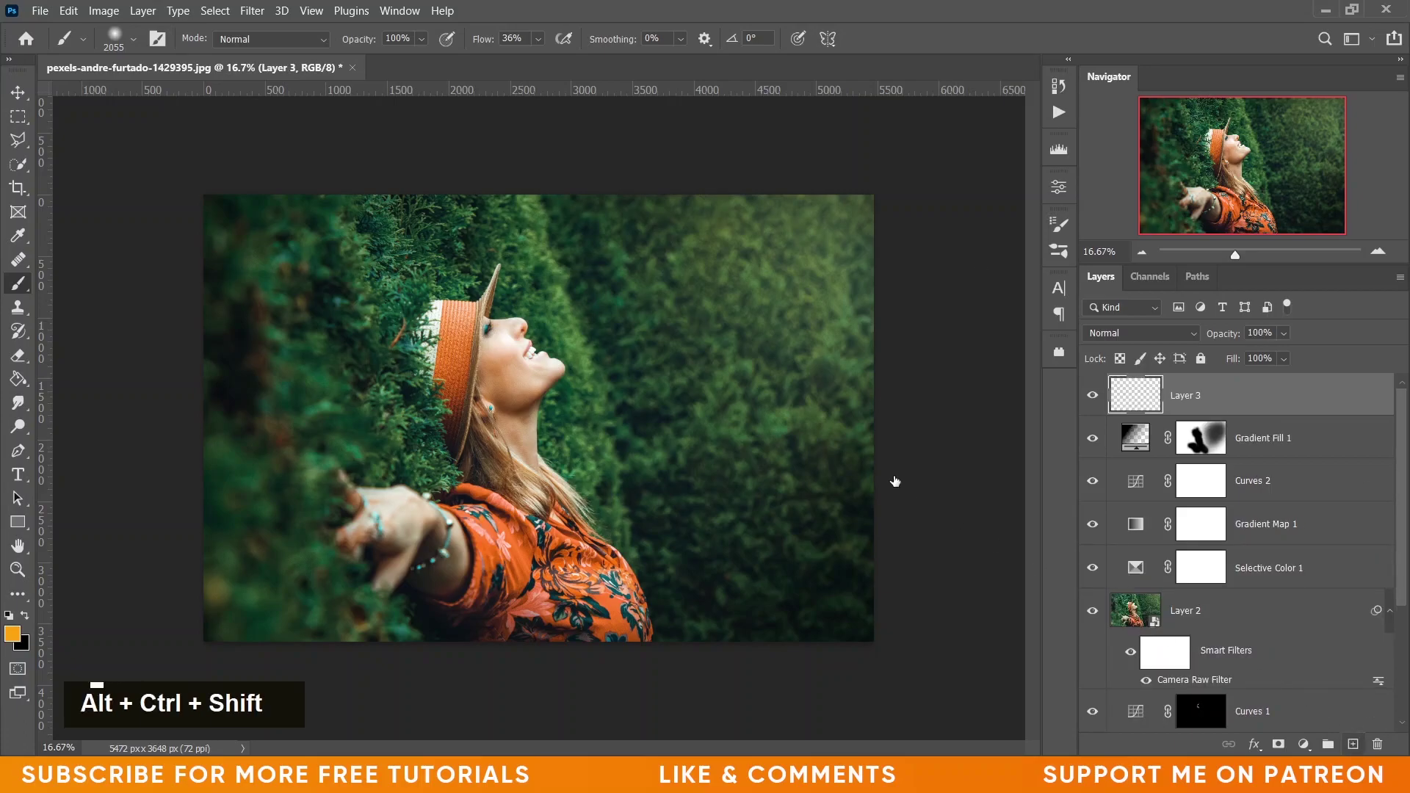
# - Adjust the brush size for painting the glow on the new empty layer
pyautogui.rightClick(746, 341)
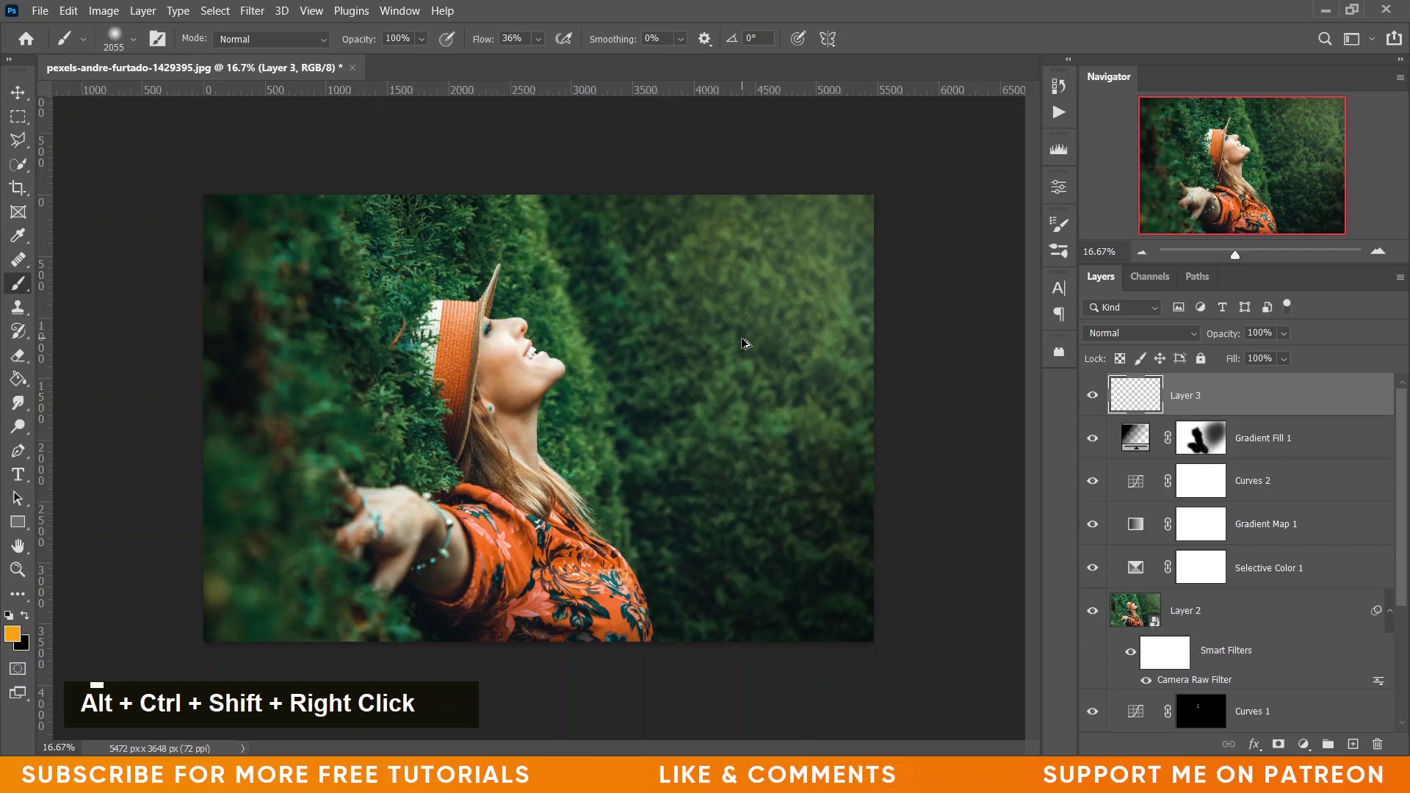
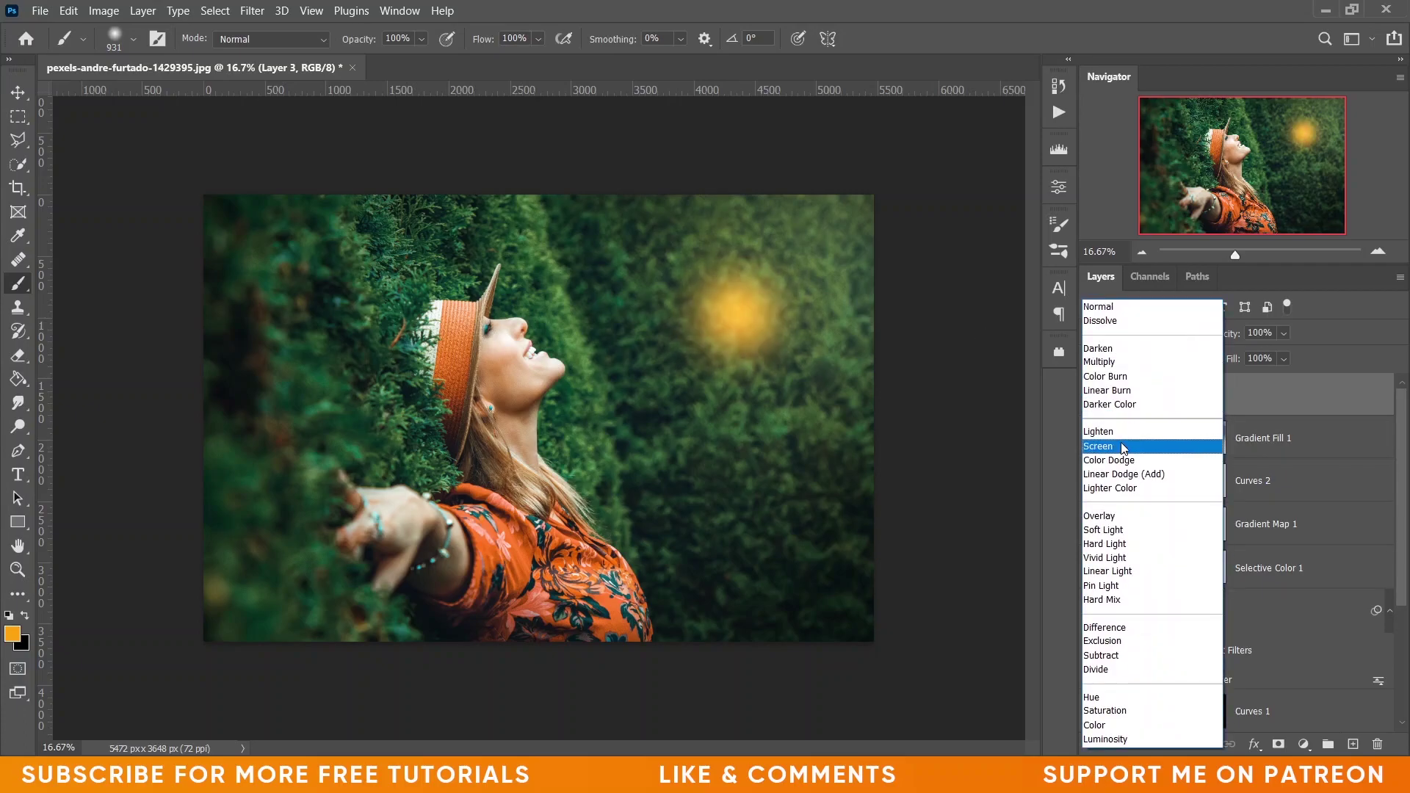
# - Enlarge the Screen-blended orange dot into a warm glow with Free Transform (about 391%)
pyautogui.press('ctrl+t')
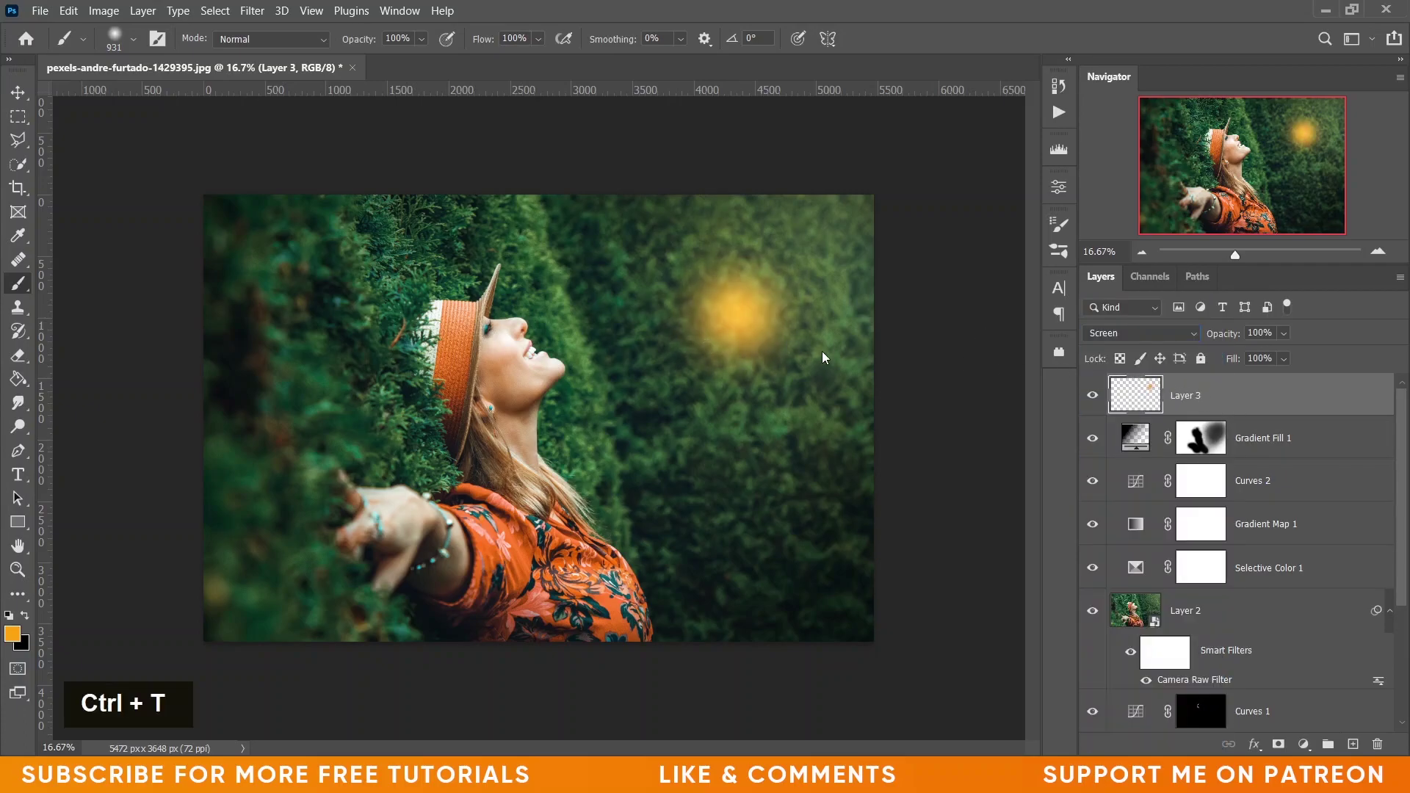
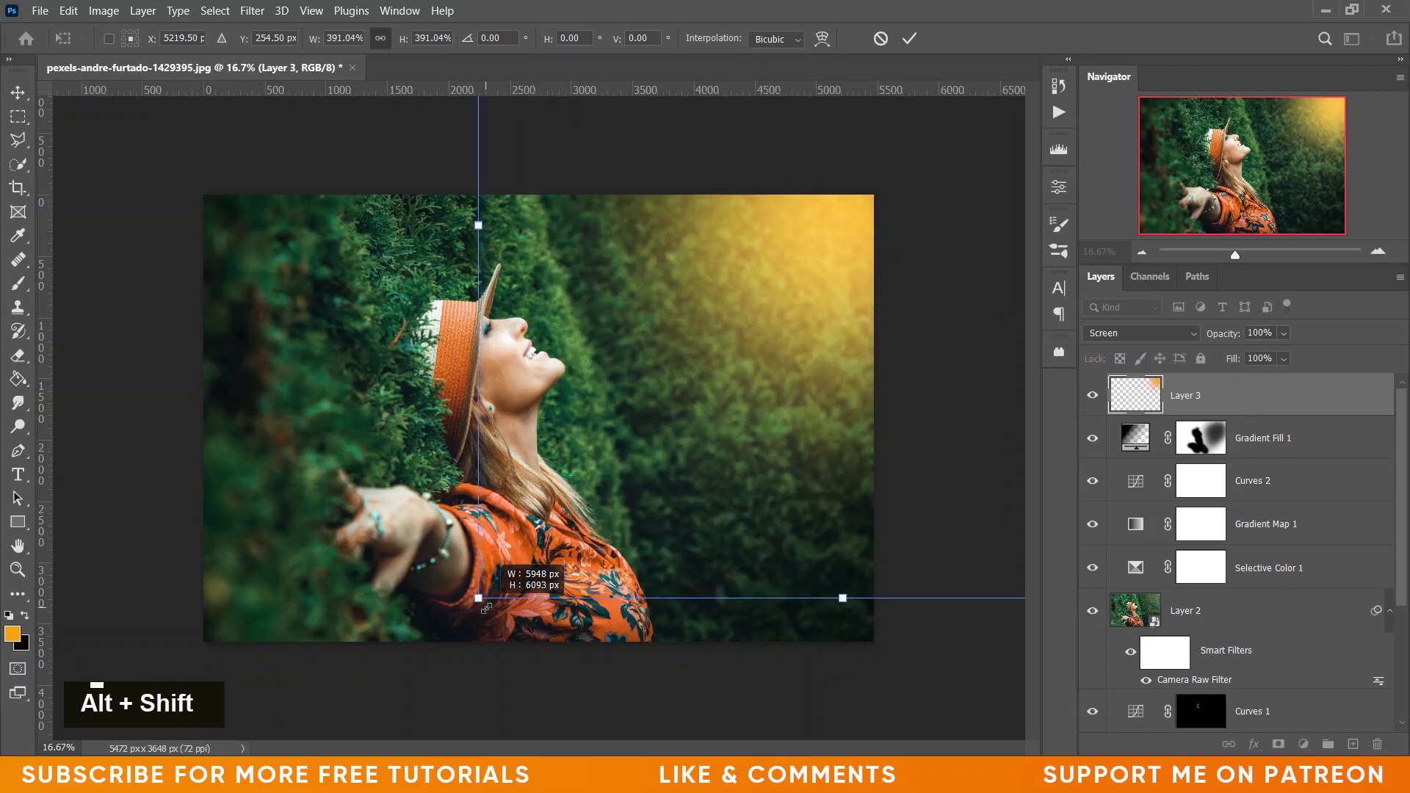
# - Commit the orange glow, then paint a white dot and scale it about 520% toward the top right
pyautogui.press('Return')
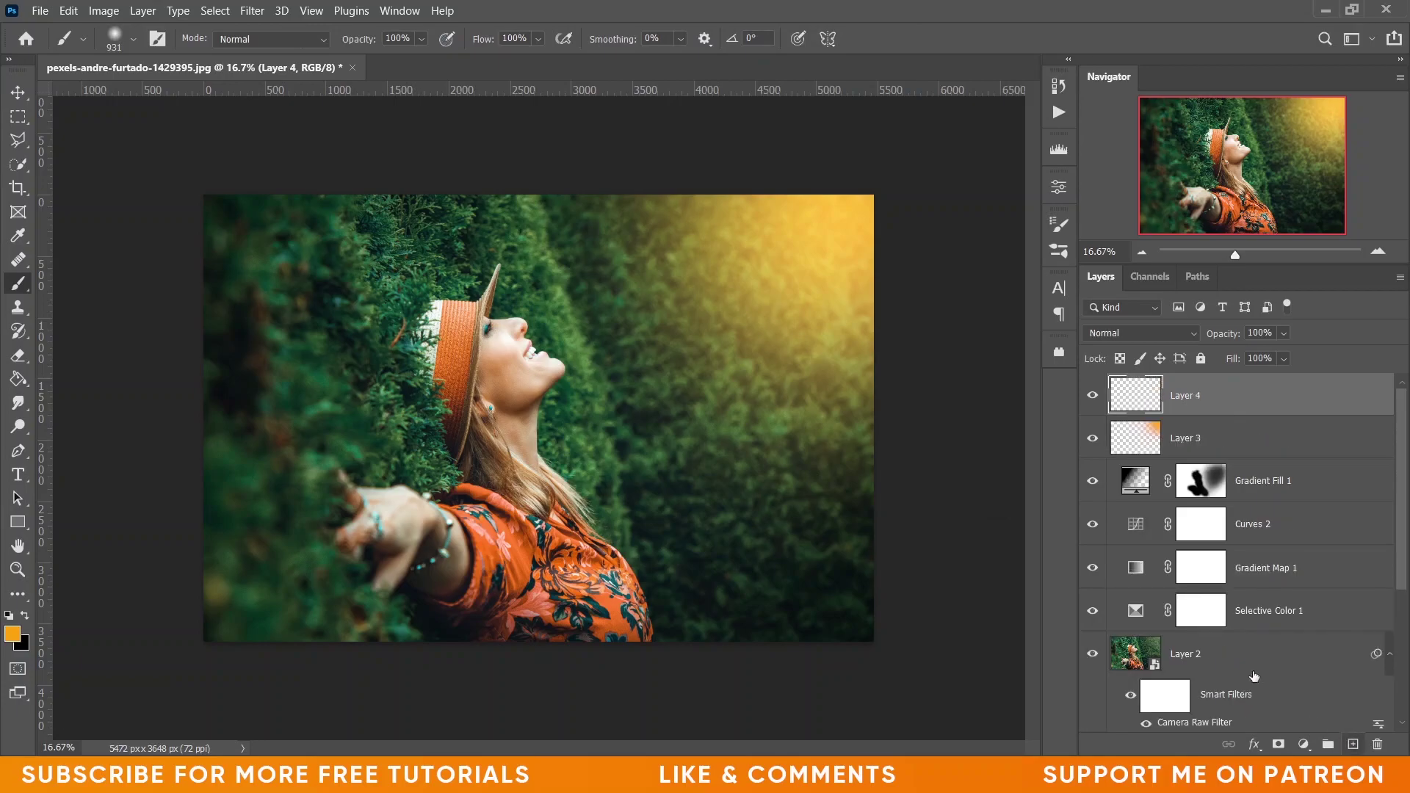
pyautogui.write('x')
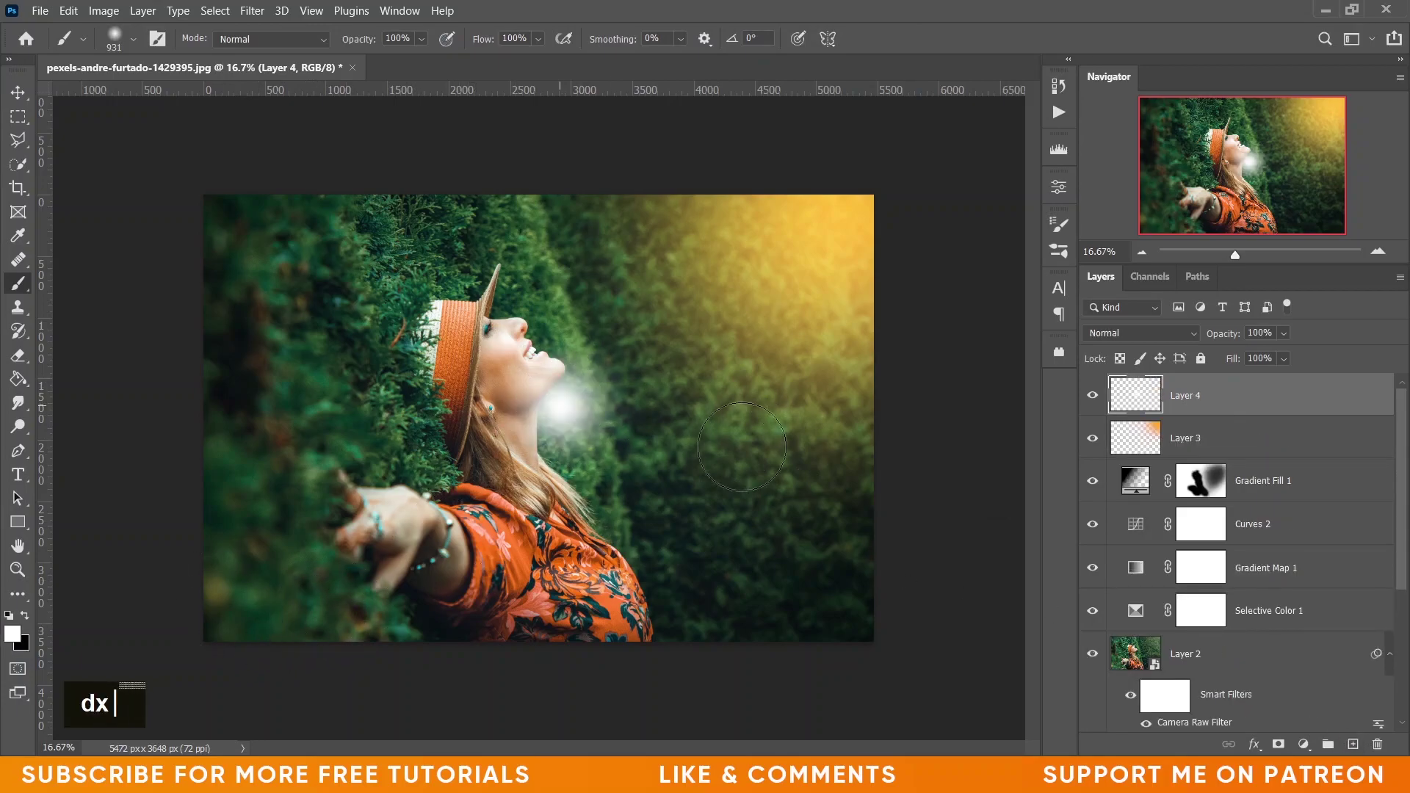
pyautogui.press('ctrl+t')
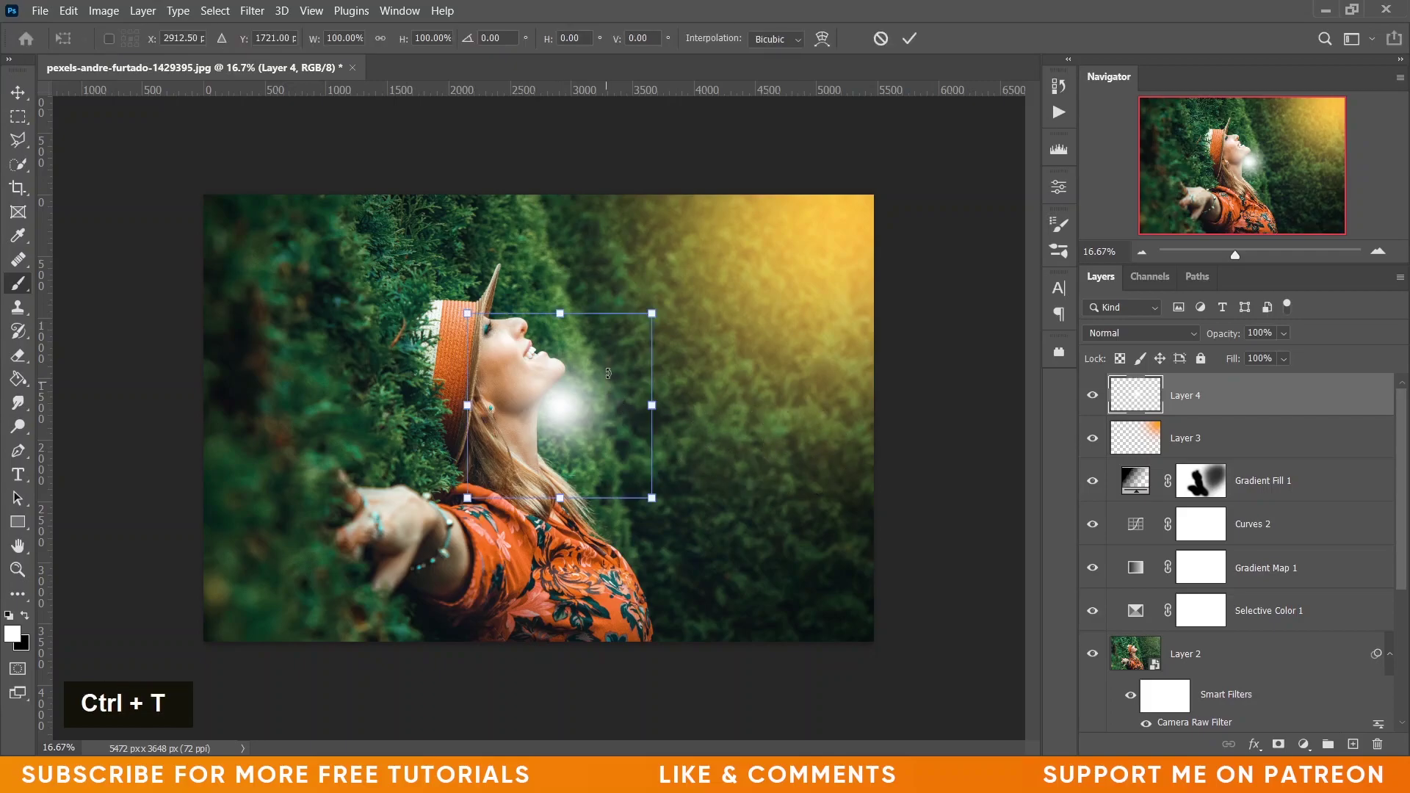
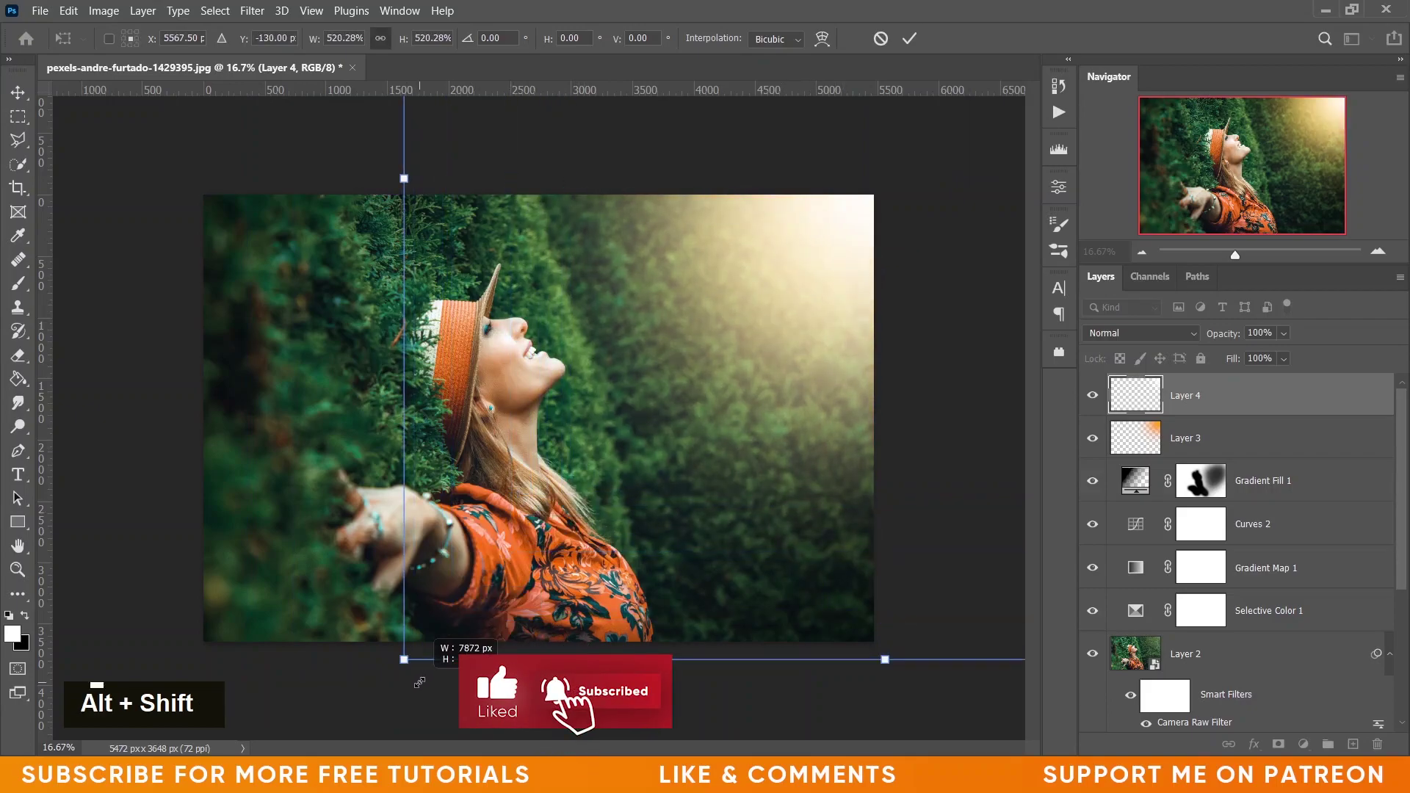
pyautogui.press('Return')
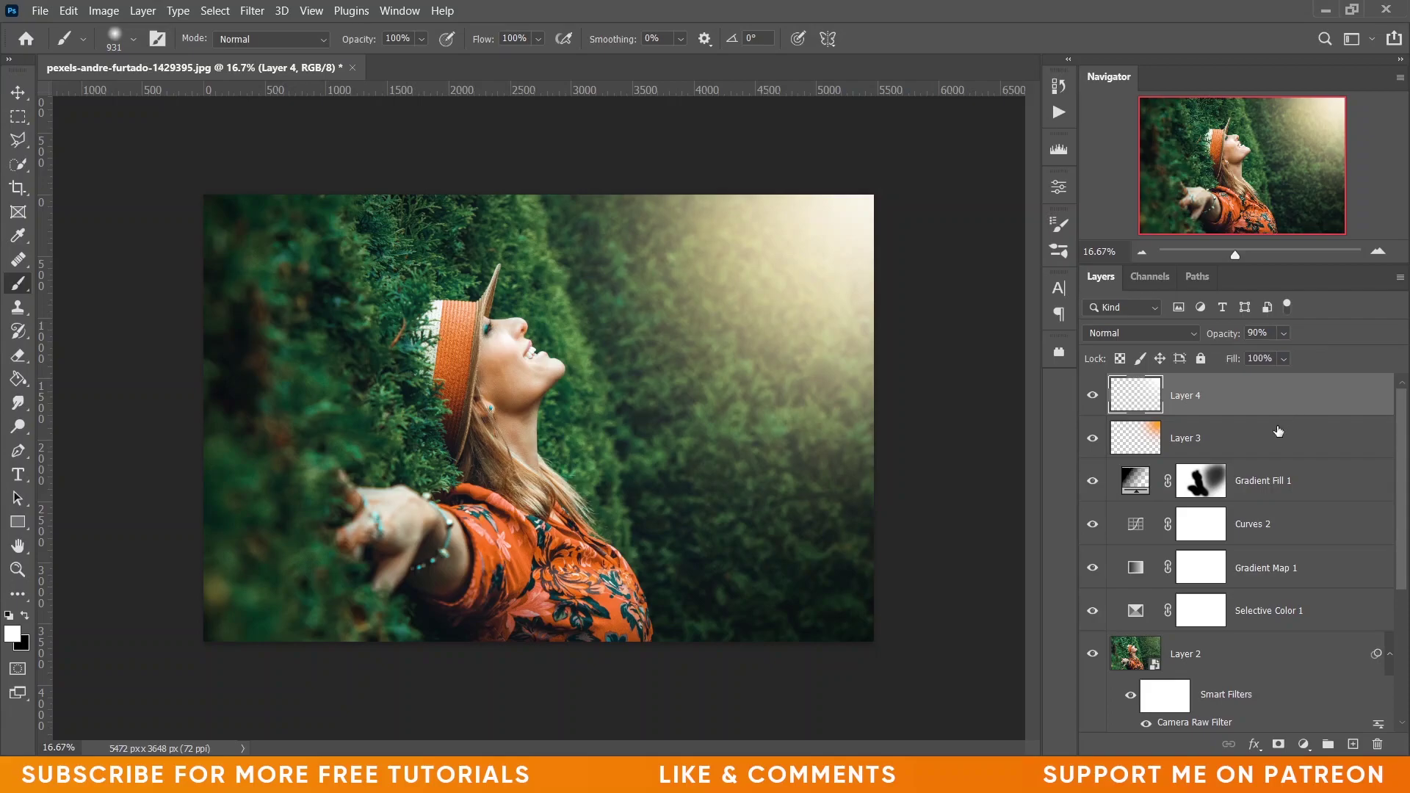
pyautogui.click(1238, 446)
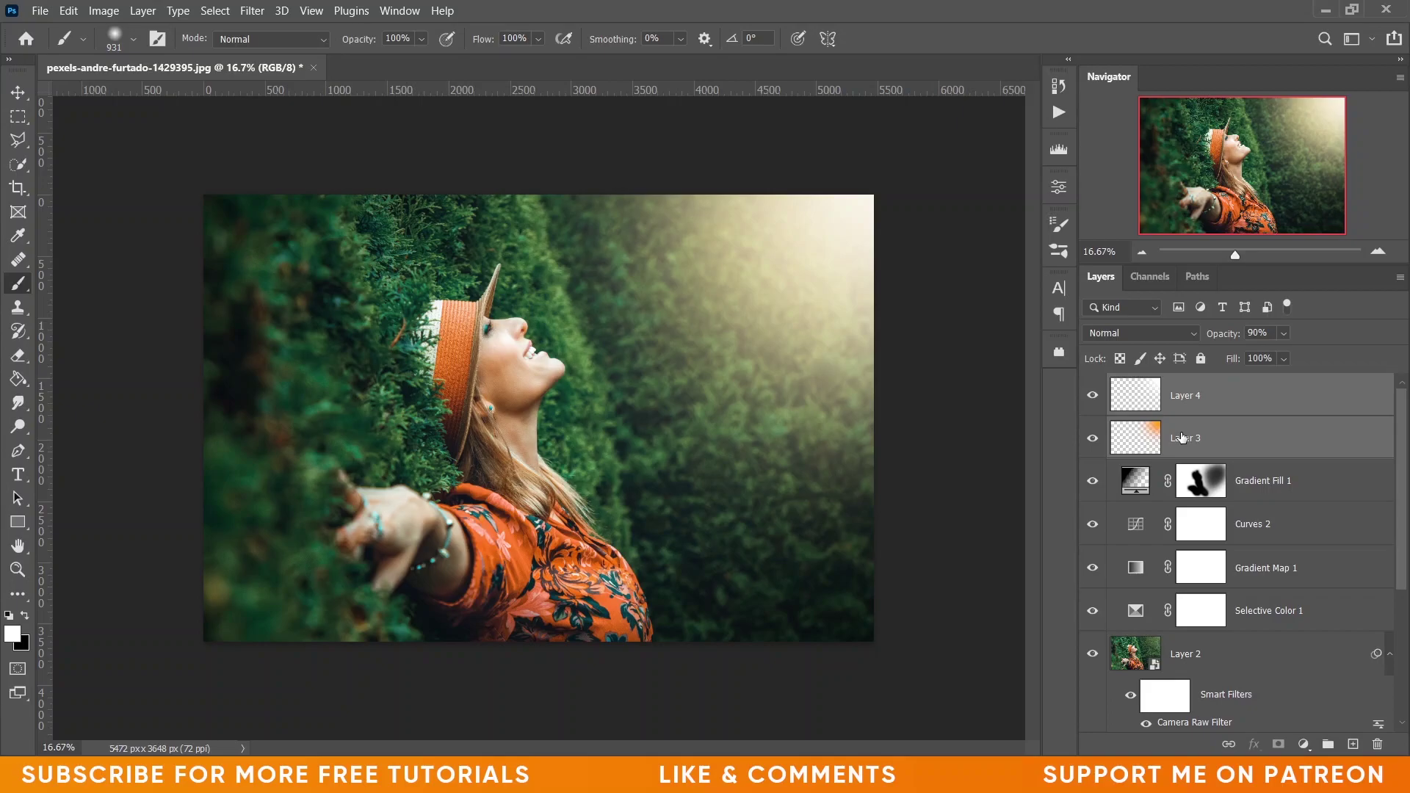
pyautogui.scroll(-3)
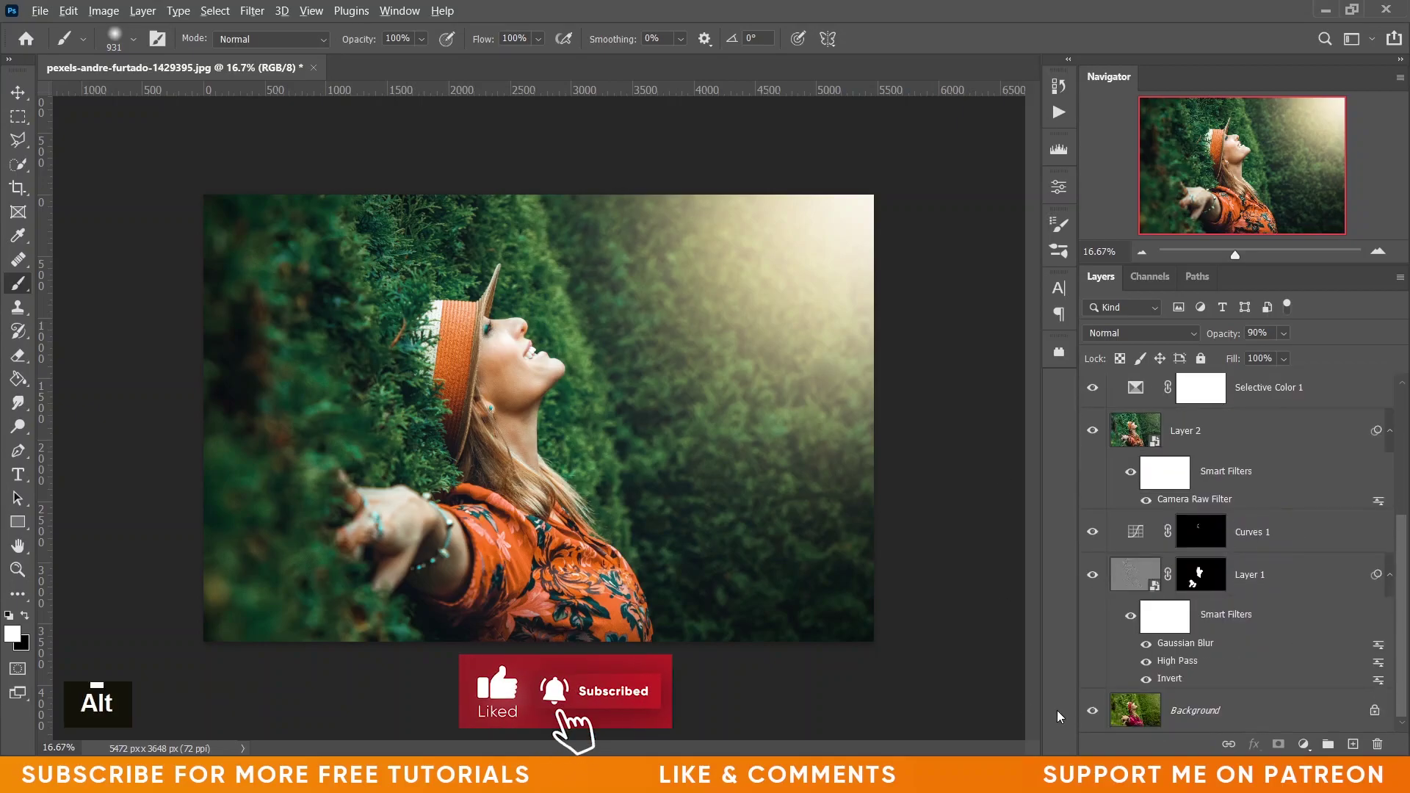
pyautogui.click(1098, 723)
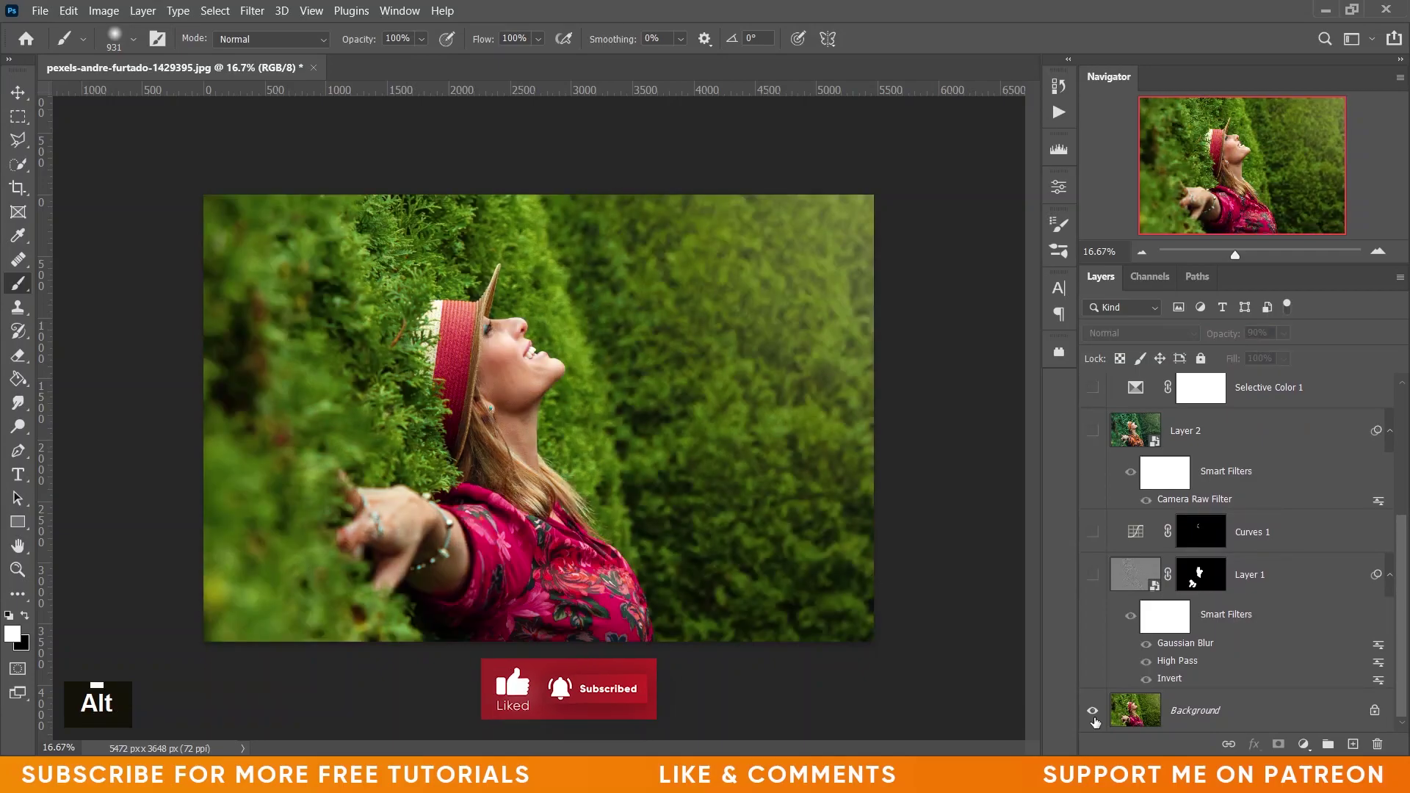
pyautogui.click(1098, 722)
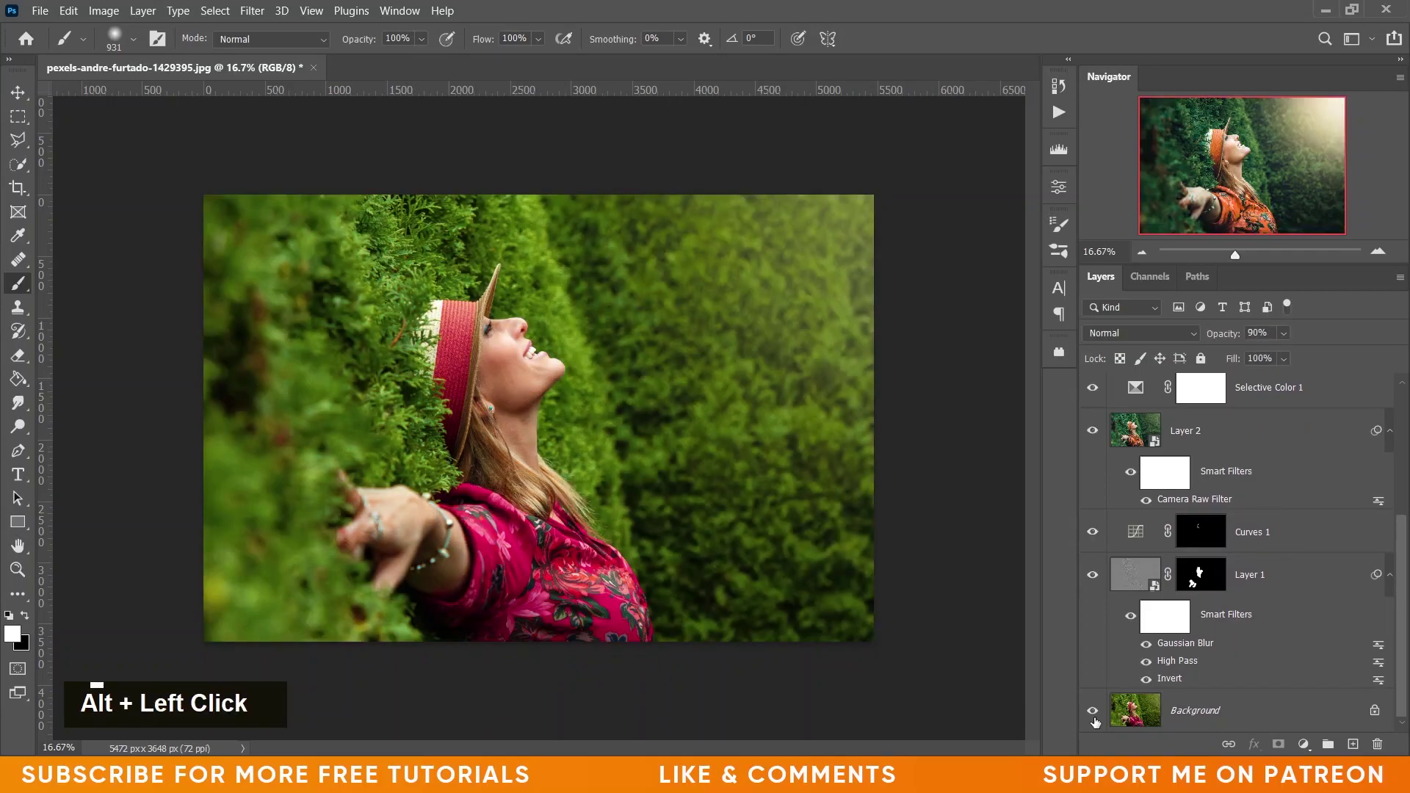